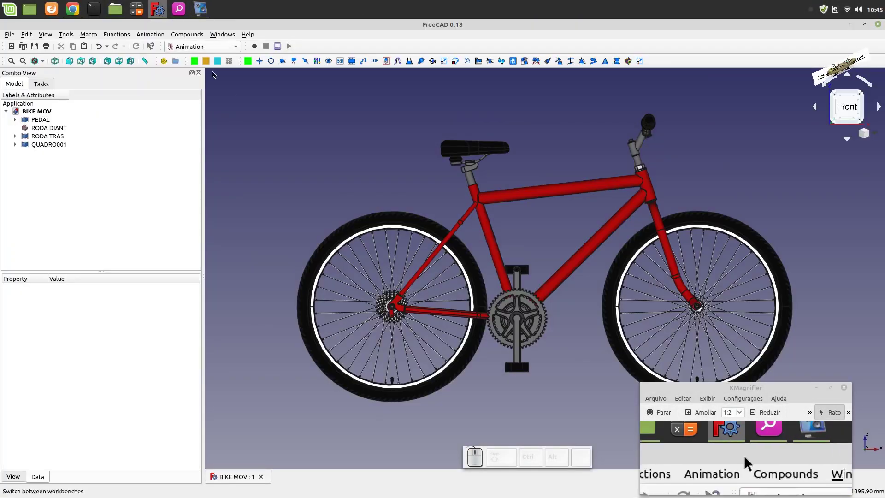
- Inspect the bike part groups (rear wheel RODA TRAS, frame QUADRO001) in the Animation workbench
left_click(45, 119)
left_click(46, 130)
left_click(50, 139)
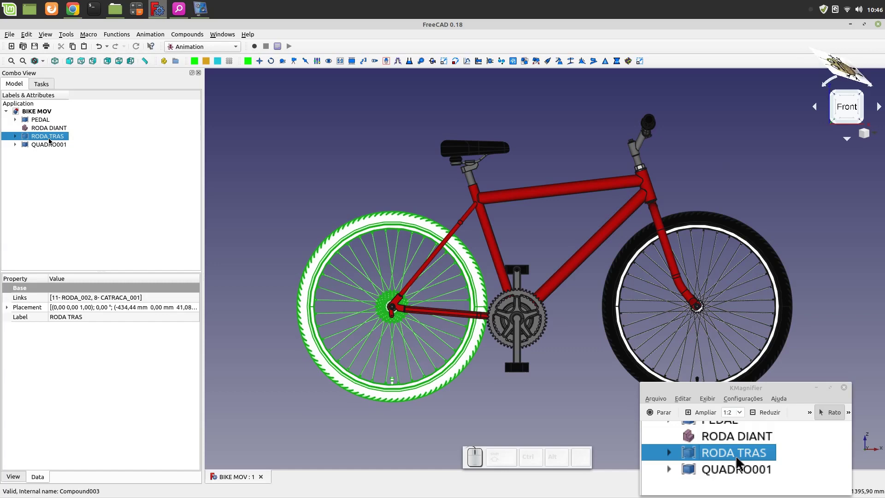
left_click(50, 148)
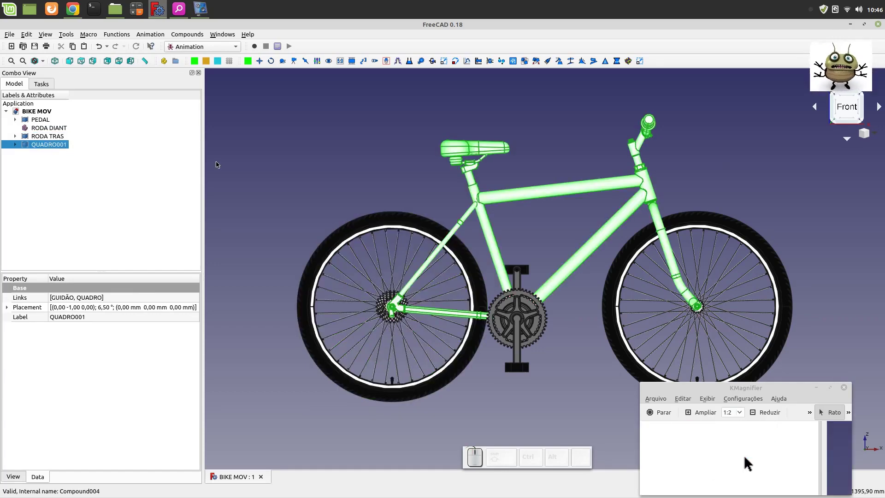
left_click(243, 160)
left_click(291, 99)
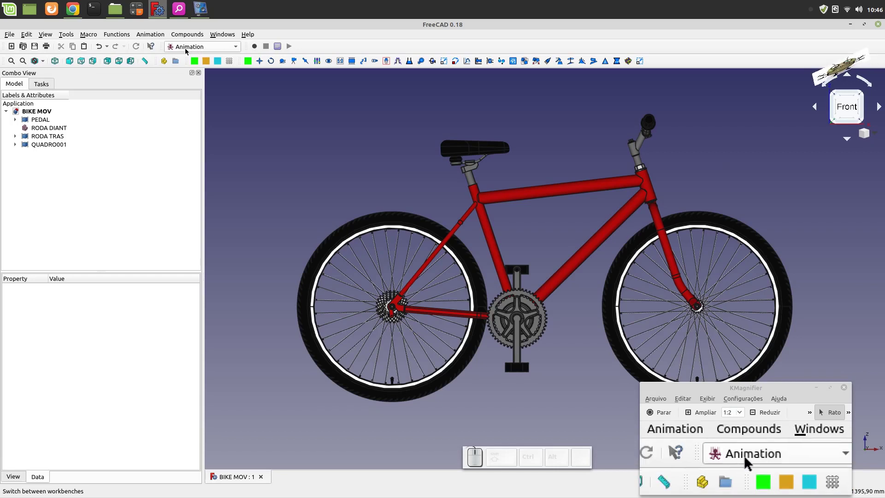
left_click(236, 48)
left_click(237, 48)
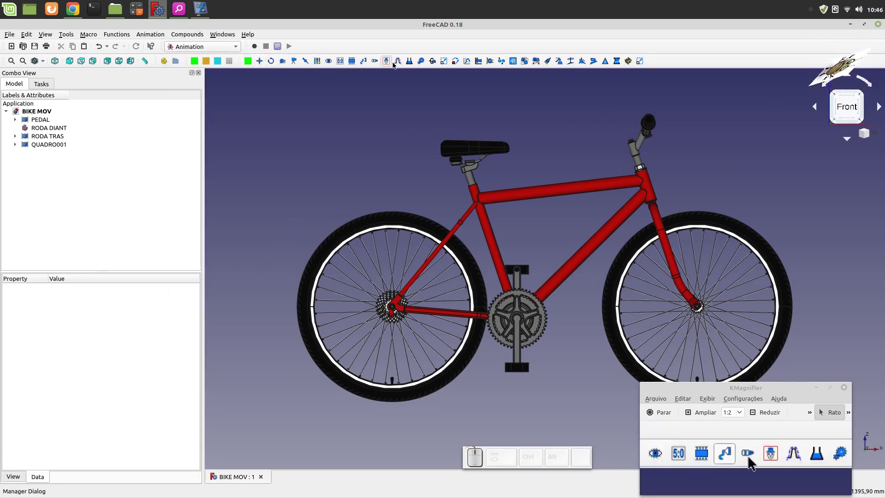
- Create placer My_Placer and set its target object to PEDAL
left_click(456, 62)
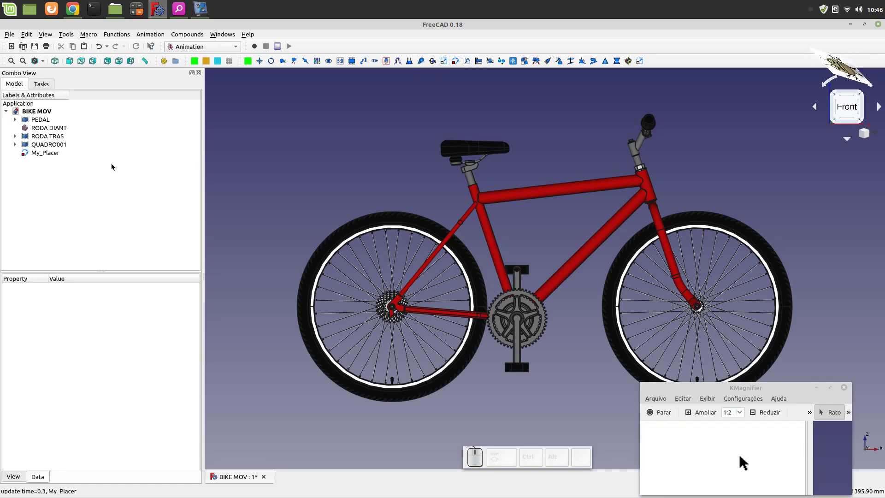
left_click(50, 154)
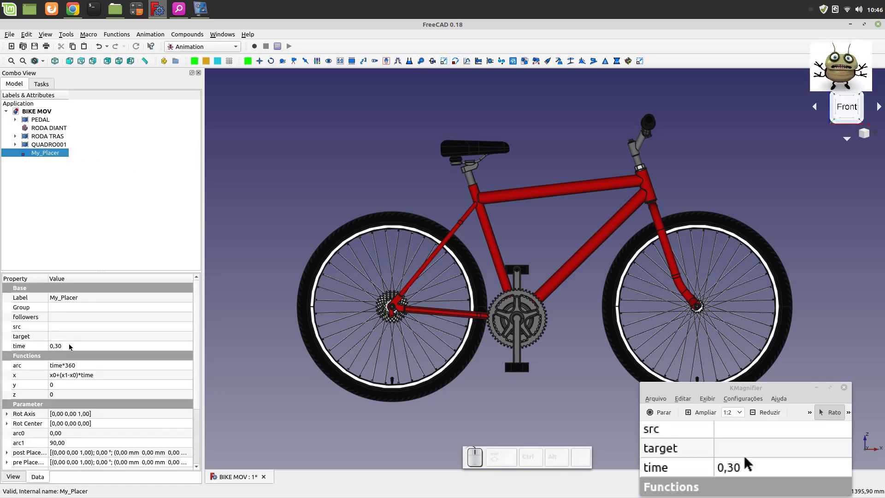
left_click(69, 337)
left_click(188, 337)
scroll("down", 3)
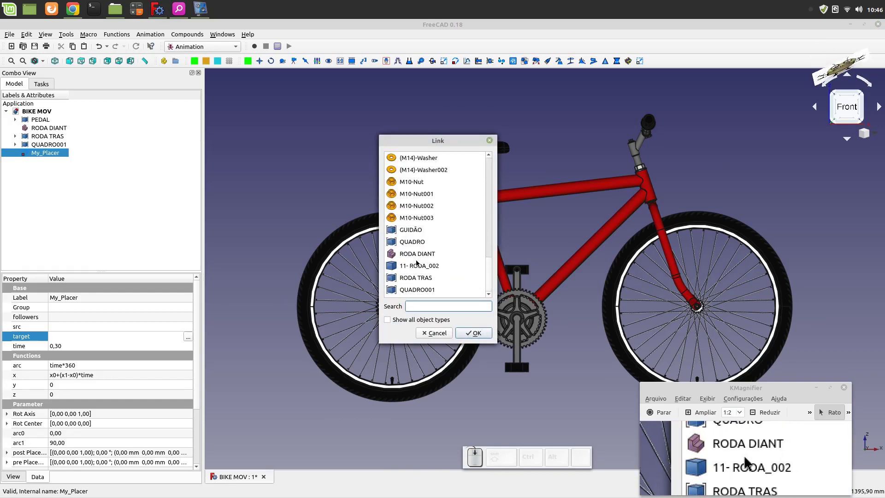
middle_click(419, 286)
left_click(407, 193)
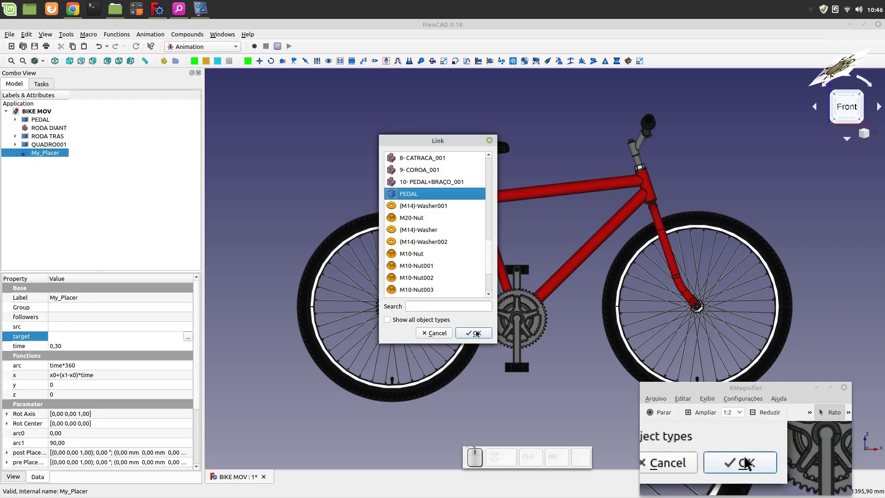
left_click(477, 332)
- Set the pedal placer's arc to time*100, x to 0 and rotation axis to (0,1,0)
left_click(88, 367)
left_click(81, 365)
key("BackSpace")
key("BackSpace")
key("1")
key("0")
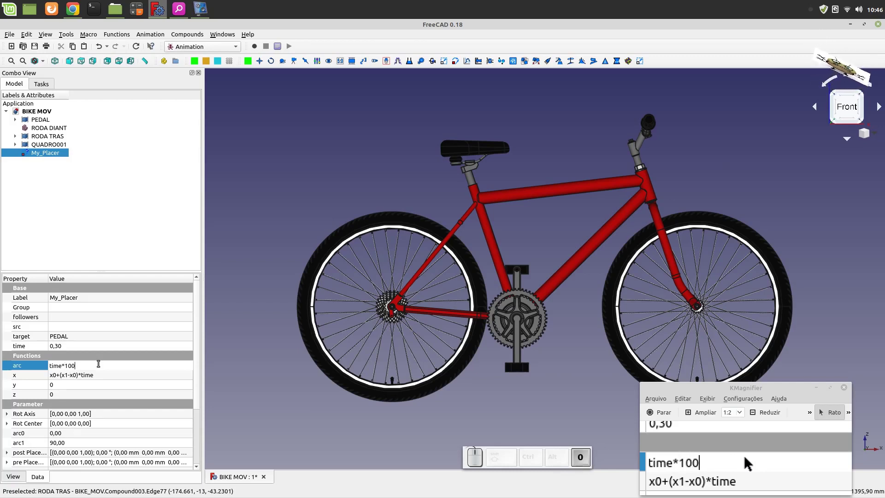
left_click(99, 374)
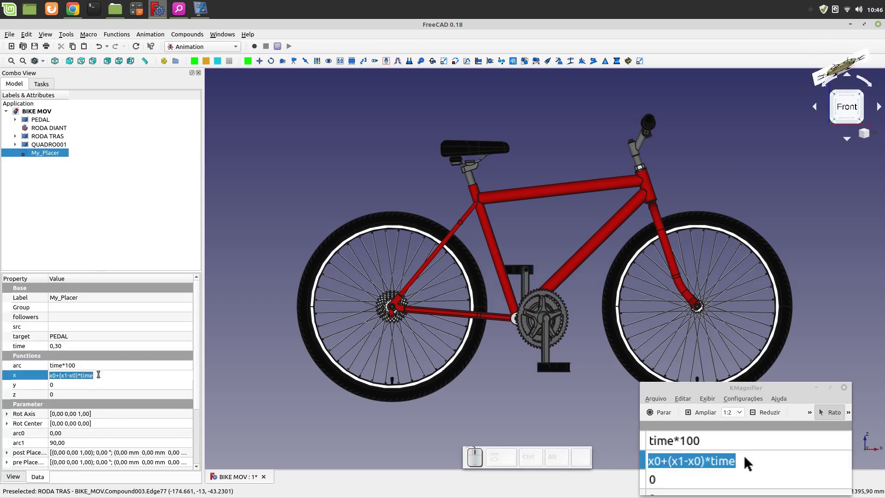
key("0")
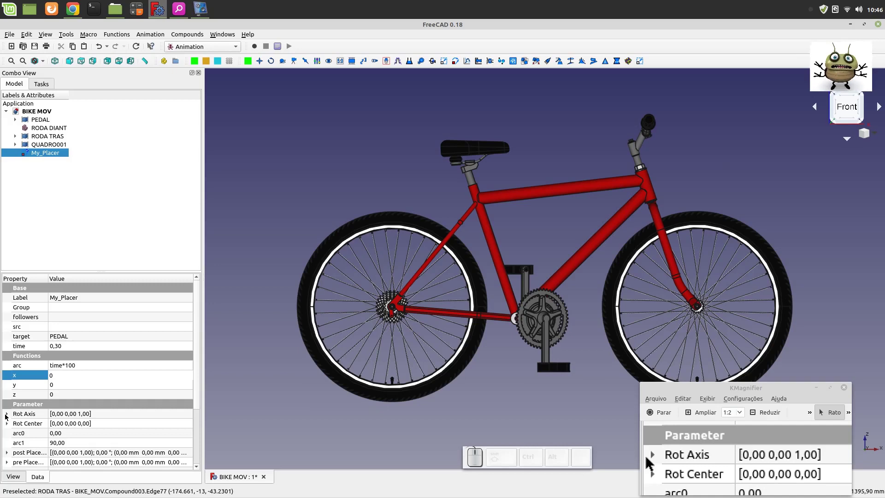
left_click(8, 415)
left_click(67, 441)
key("0")
left_click(65, 434)
key("1")
left_click(65, 445)
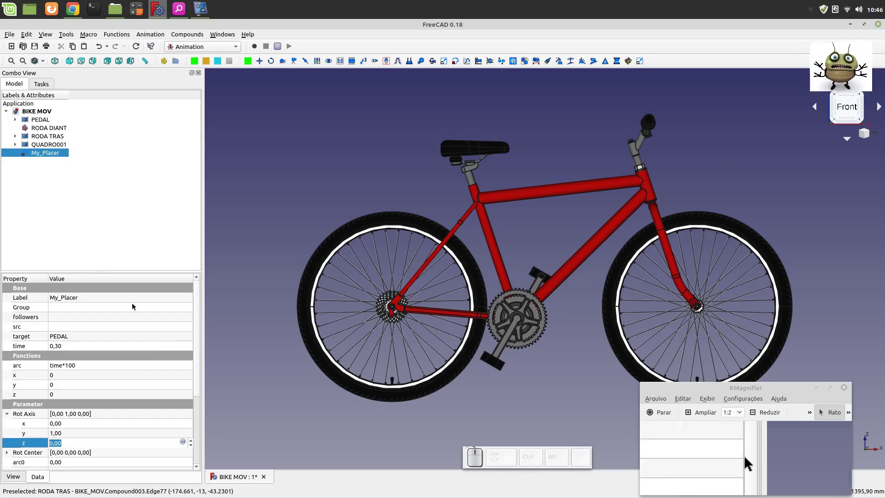
- Run the pedal placer's animation forward and backward, then close its controls
scroll("down", 3)
scroll("up", 3)
left_click(253, 252)
left_click(42, 153)
left_click(441, 219)
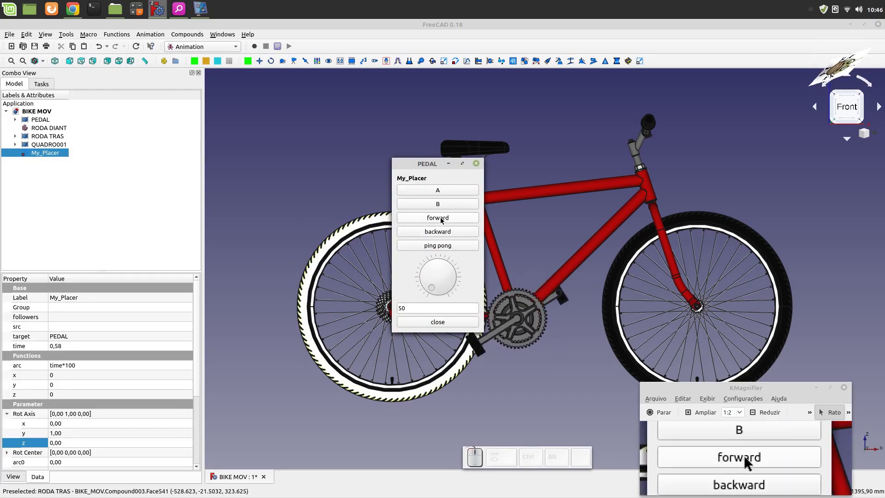
left_click(436, 322)
left_click(326, 172)
left_click(457, 65)
- Create a second placer My_Placer001 and pick the front wheel RODA DIANT as its target
left_click(43, 165)
left_click(70, 337)
left_click(185, 338)
scroll("down", 3)
scroll("down", 3)
left_click(412, 240)
- Confirm RODA DIANT as target and set the front-wheel arc formula to time*100*50/13
left_click(468, 335)
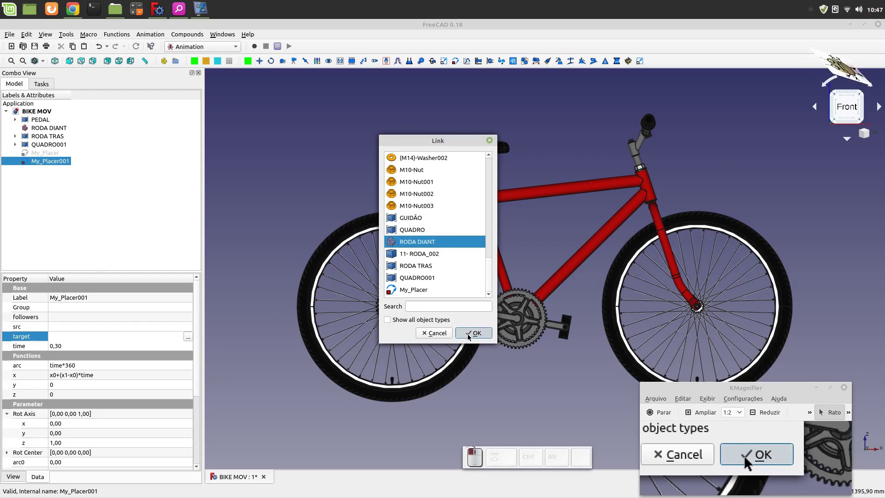
left_click(76, 368)
left_click(77, 366)
key("BackSpace")
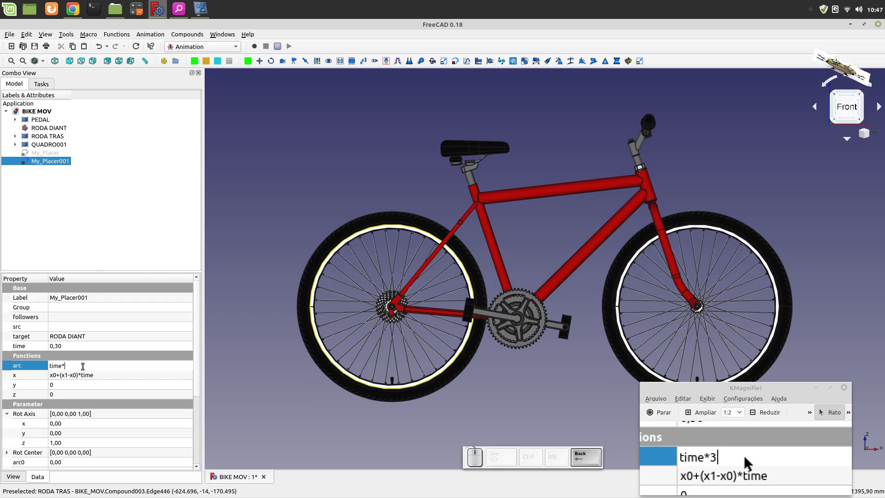
key("1")
key("0")
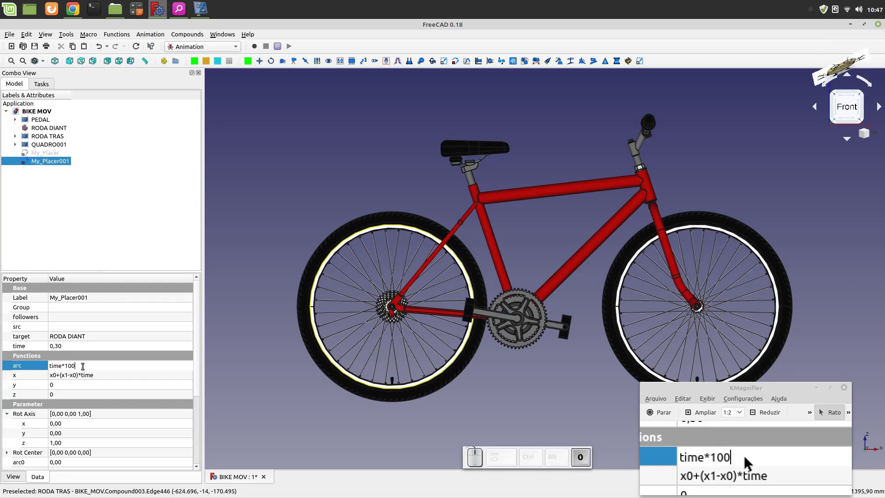
key("shift+8")
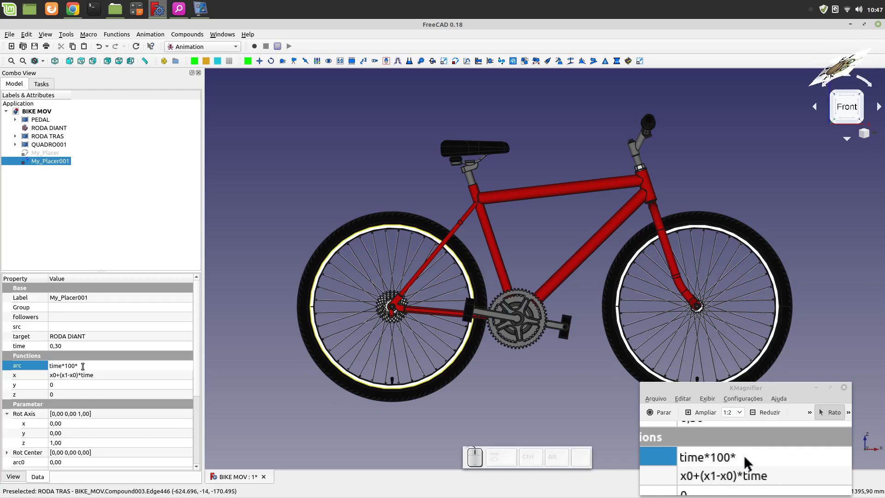
key("5")
key("0")
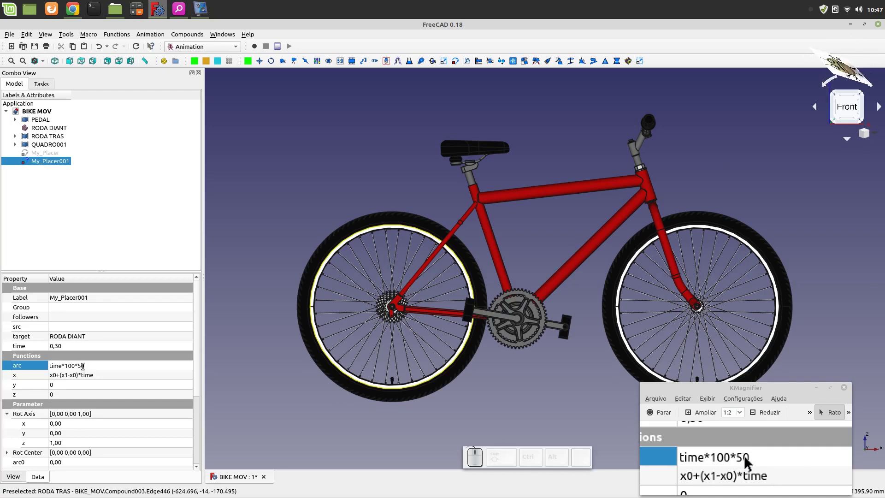
left_click(87, 366)
key("/")
key("1")
key("3")
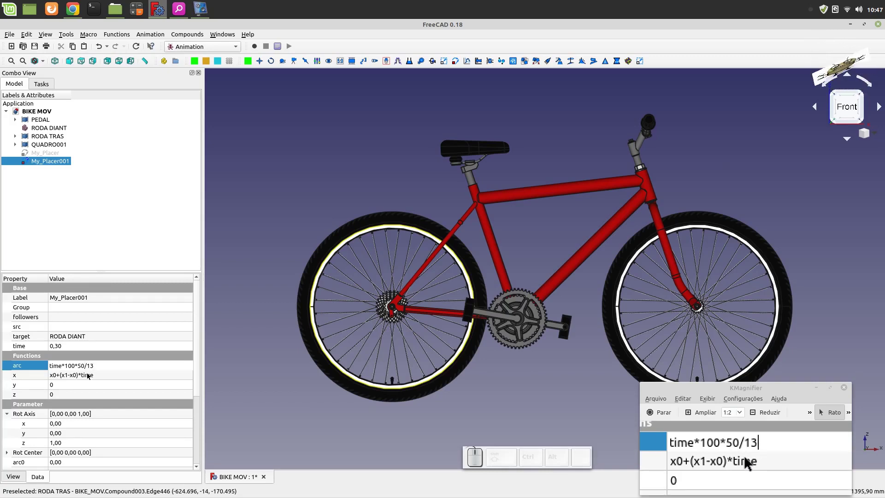
- Set the front-wheel placer's centre to x 627 and z 42
left_click(87, 374)
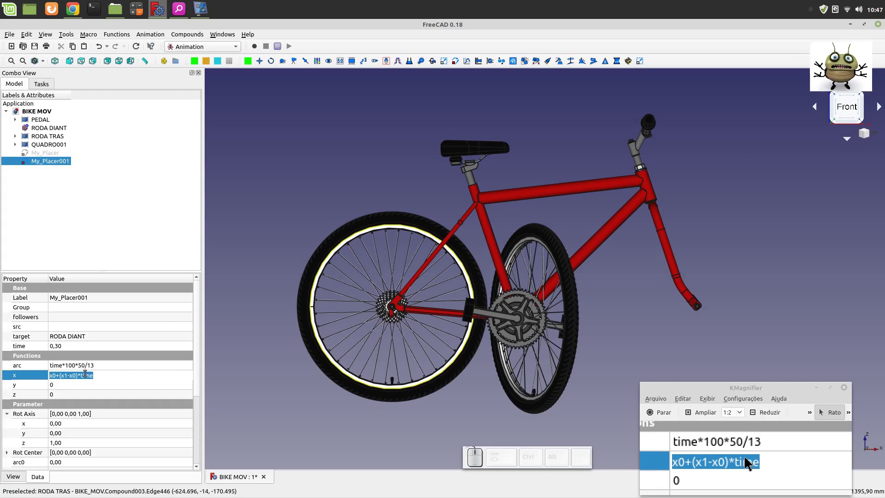
key("6")
key("2")
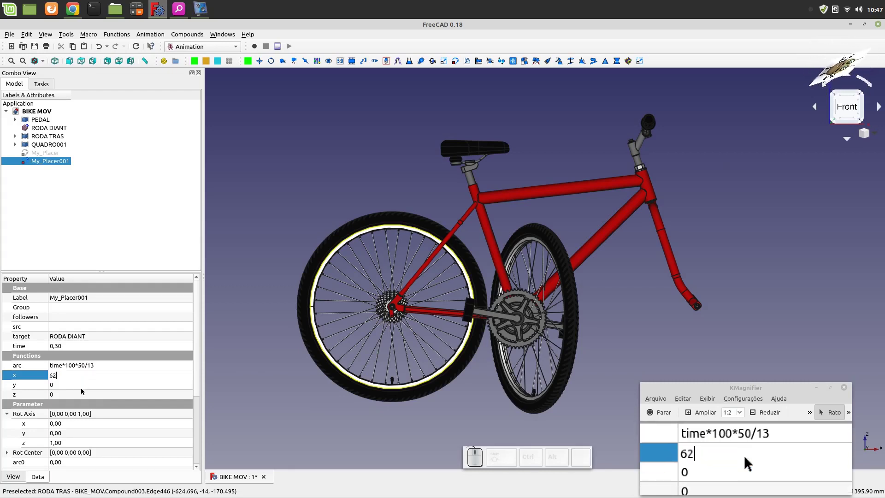
key("7")
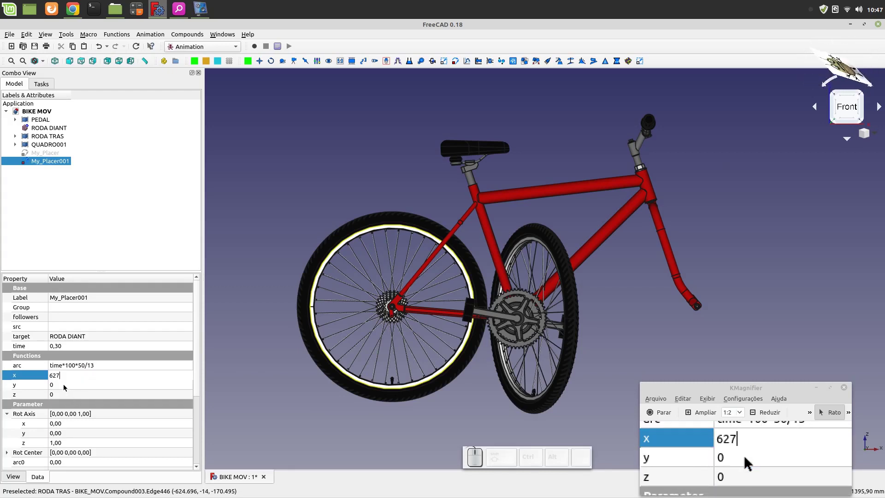
left_click(64, 386)
left_click(62, 395)
key("4")
key("2")
left_click(62, 386)
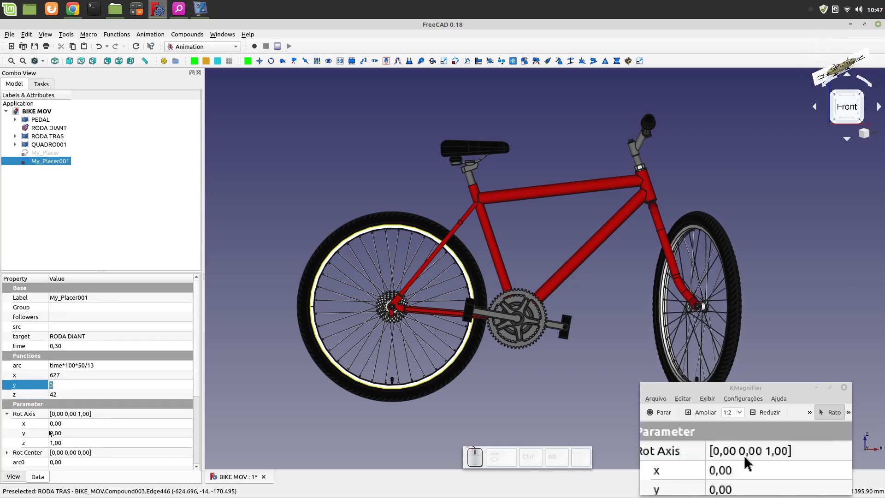
- Set the front-wheel rotation axis to (0,1,0)
left_click(63, 443)
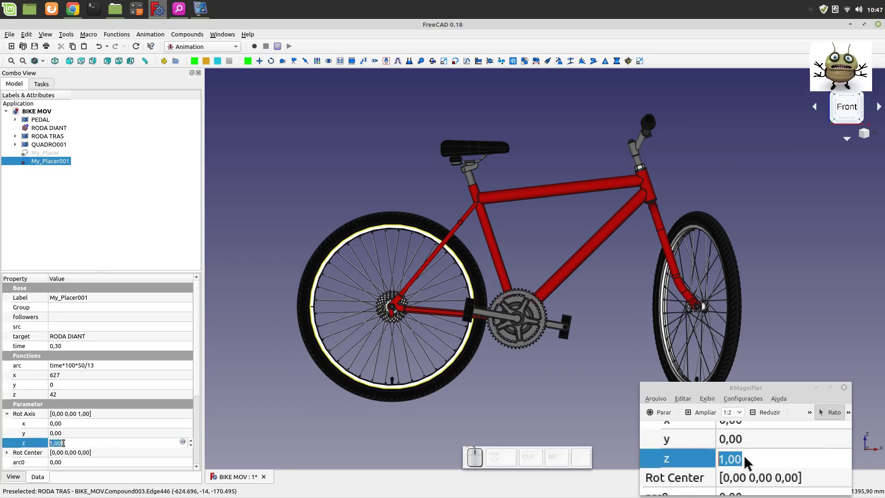
key("0")
left_click(63, 432)
key("1")
left_click(63, 442)
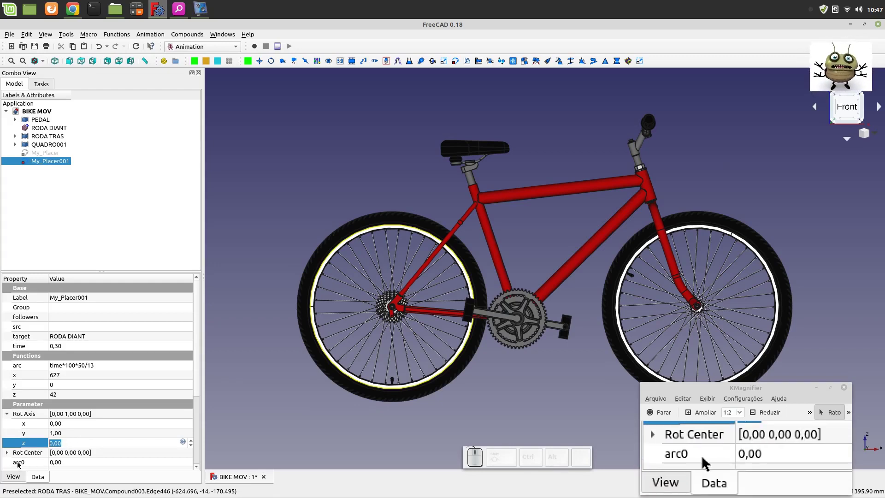
left_click(7, 454)
scroll("down", 3)
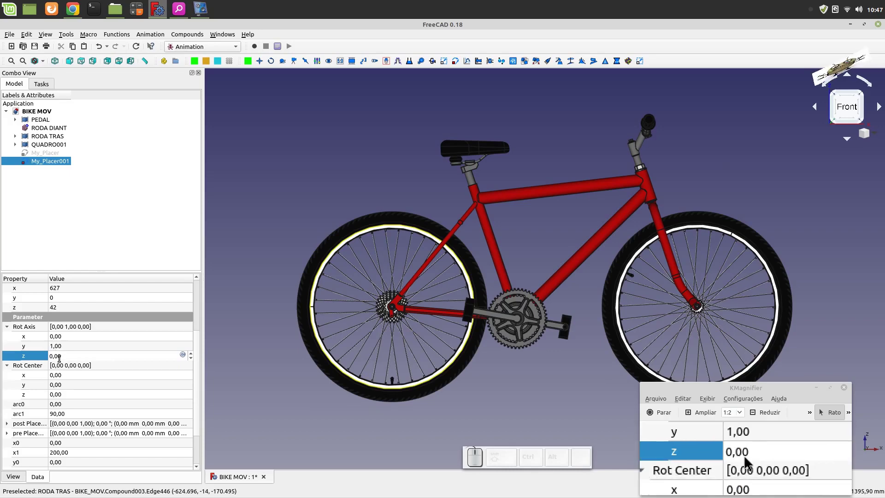
- Run the front-wheel placer's animation, close its control panel and create My_Placer002
left_click(60, 349)
left_click(262, 268)
left_click(47, 161)
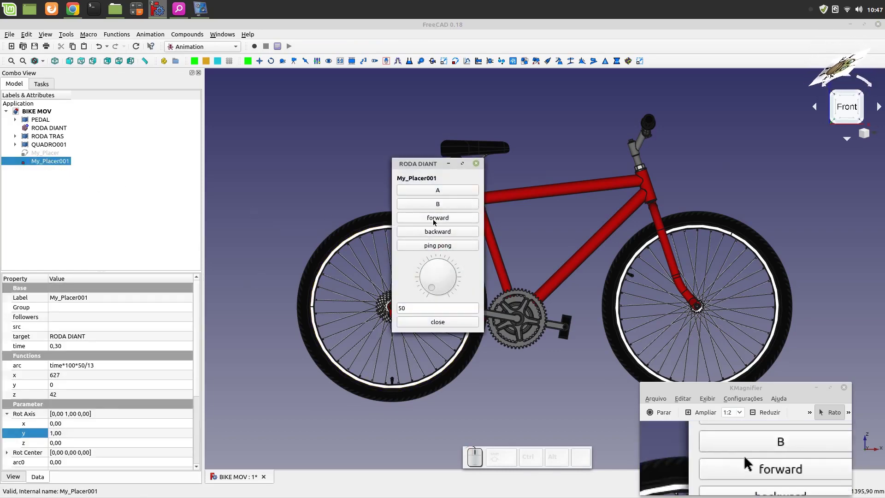
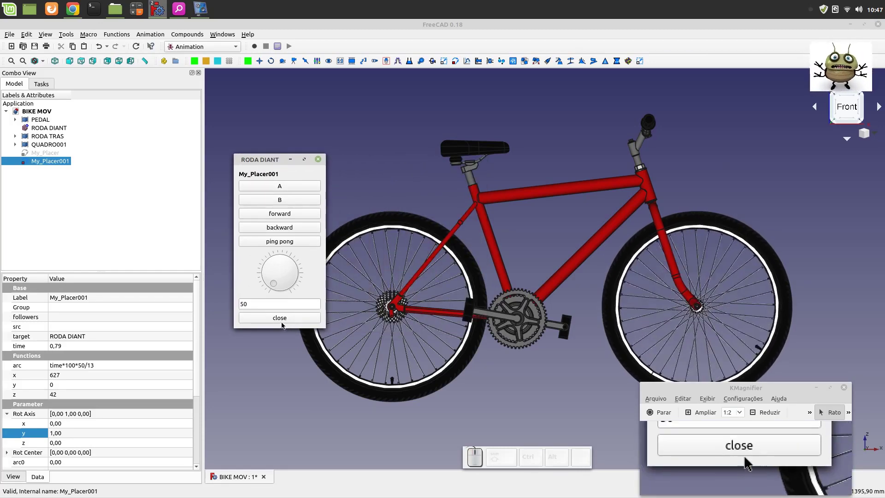
left_click(282, 317)
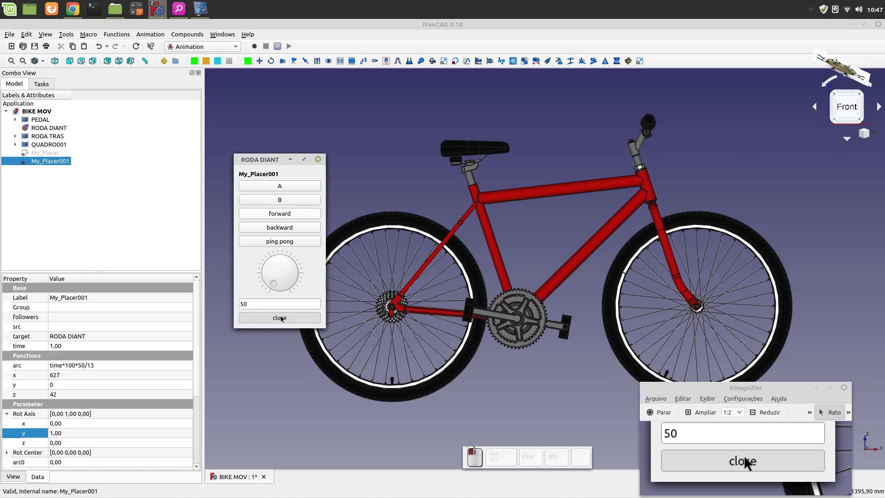
left_click(291, 155)
left_click(455, 62)
- Set My_Placer002's target object to the rear wheel RODA TRAS
left_click(58, 169)
left_click(78, 336)
left_click(187, 339)
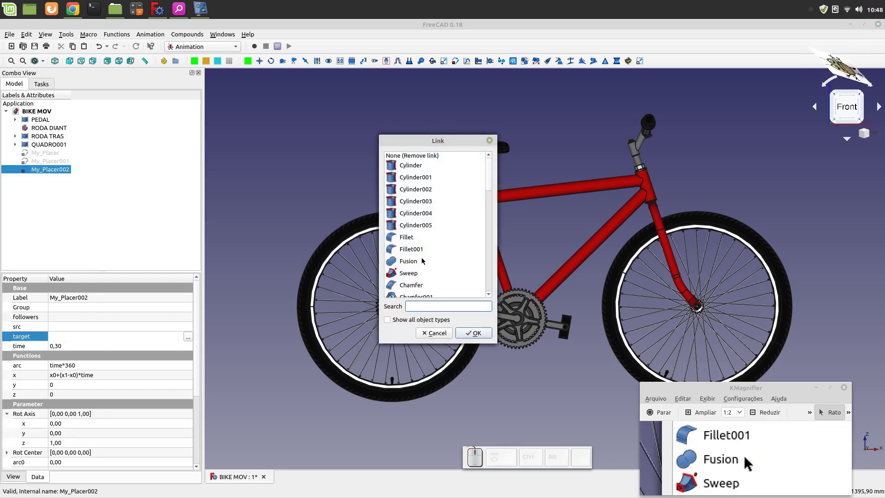
scroll("down", 3)
scroll("down", 3)
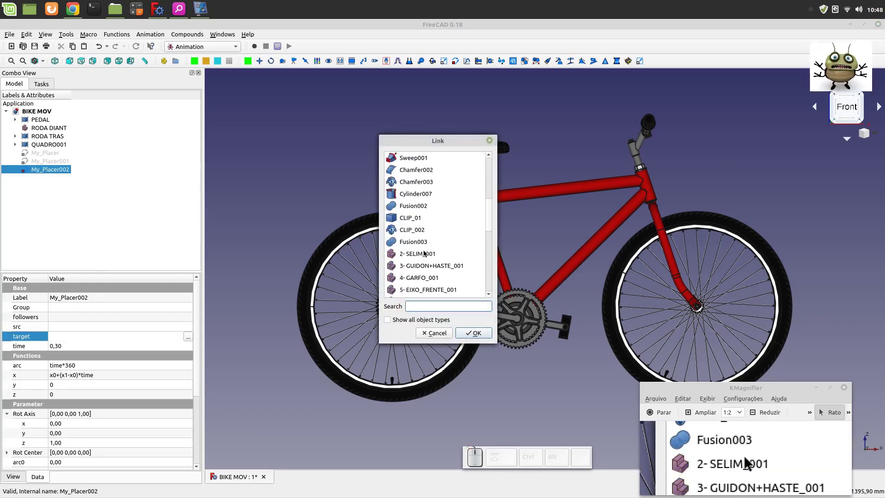
scroll("down", 3)
scroll("down", 3)
scroll("down", 3)
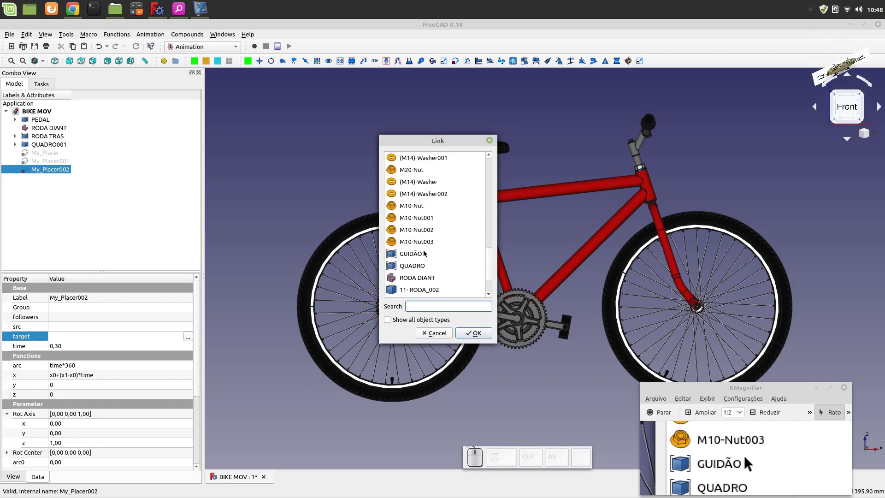
scroll("down", 3)
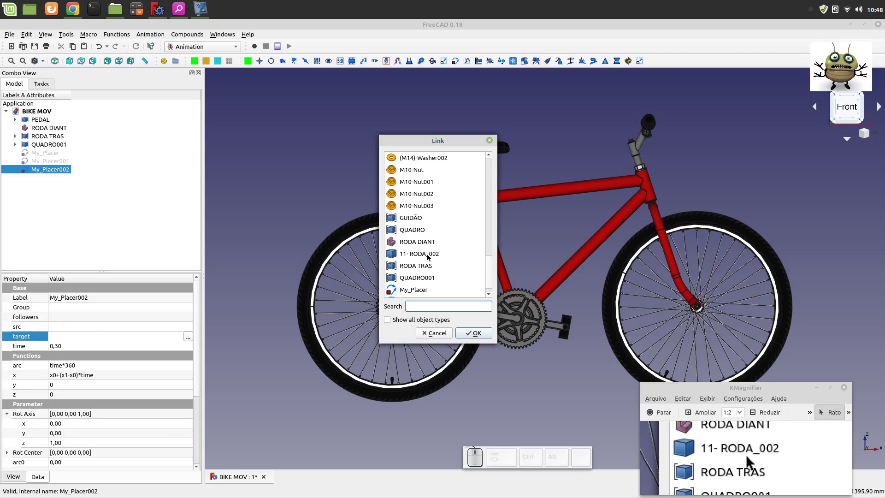
left_click(423, 268)
left_click(472, 334)
- Set the rear-wheel arc formula to time*100*50/13
left_click(77, 366)
left_click(82, 365)
key("BackSpace")
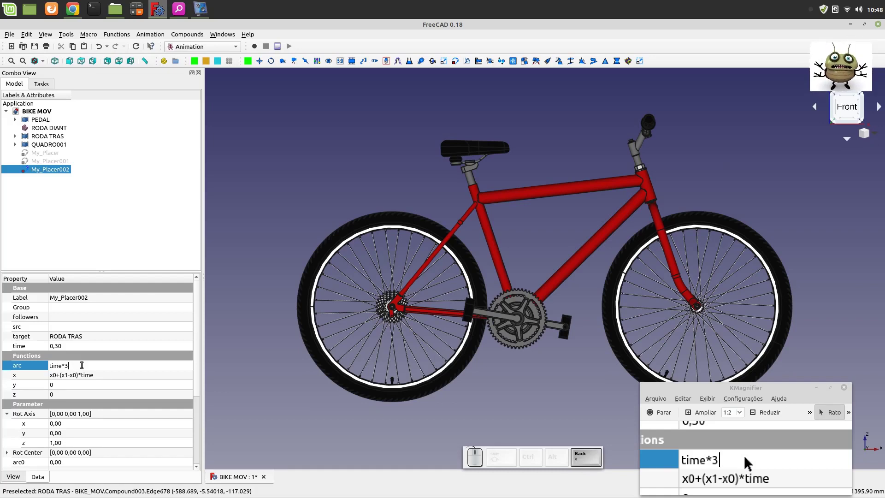
key("1")
key("0")
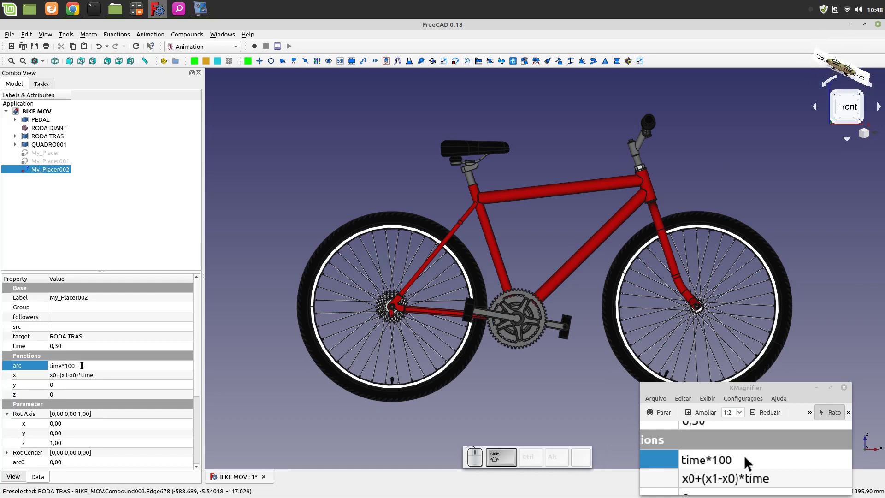
key("shift+8")
key("5")
key("0")
key("/")
key("1")
key("3")
- Set the rear-wheel centre to x -434, z 41 and the rotation axis to (0,1,0)
left_click(81, 377)
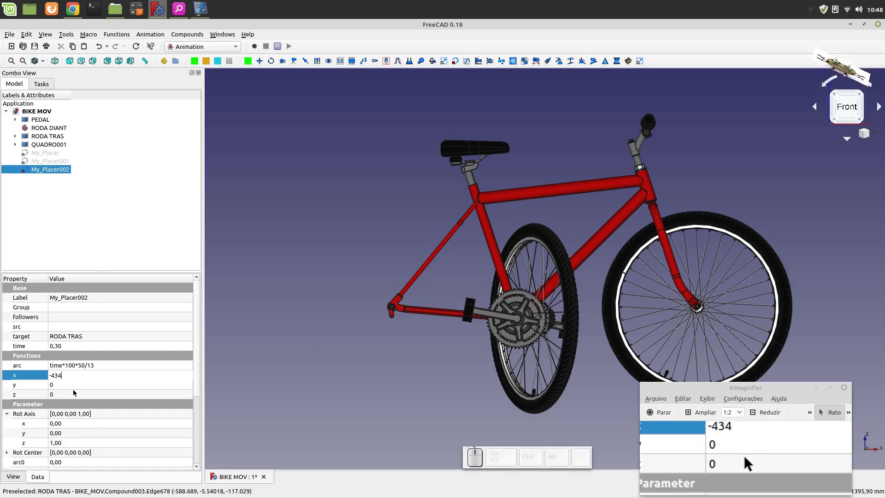
left_click(73, 393)
key("4")
key("1")
left_click(69, 385)
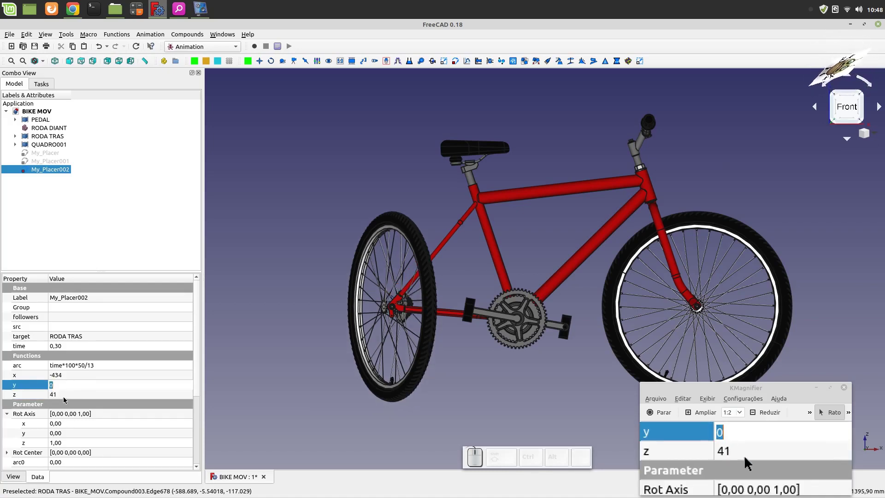
left_click(67, 440)
key("0")
left_click(66, 432)
key("1")
left_click(68, 441)
left_click(299, 182)
- Preview the rear wheel turning in its control panel, then close it
left_click(46, 171)
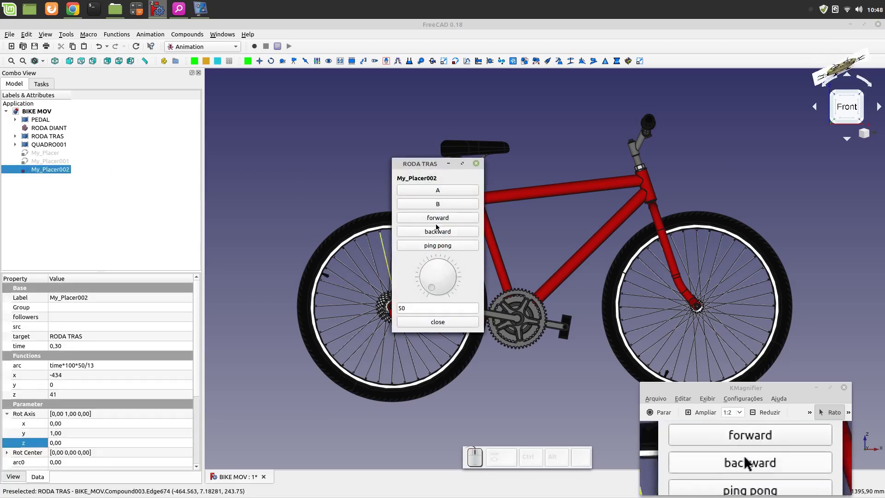
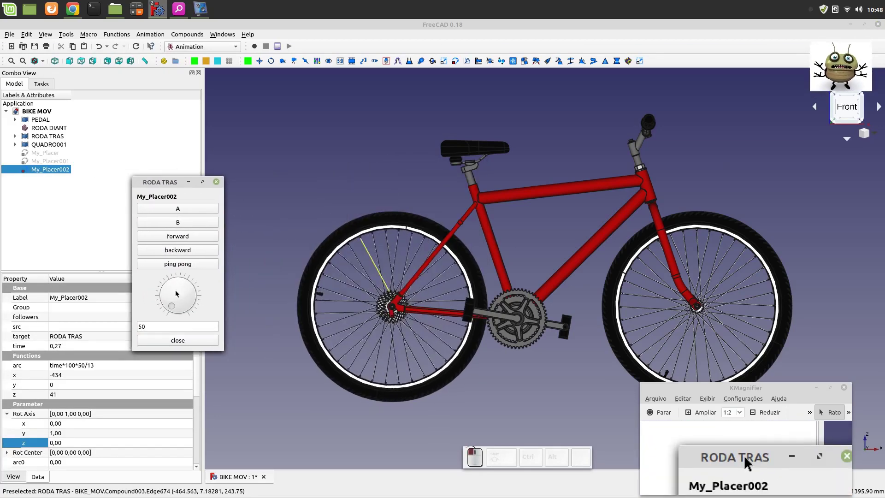
left_click(312, 173)
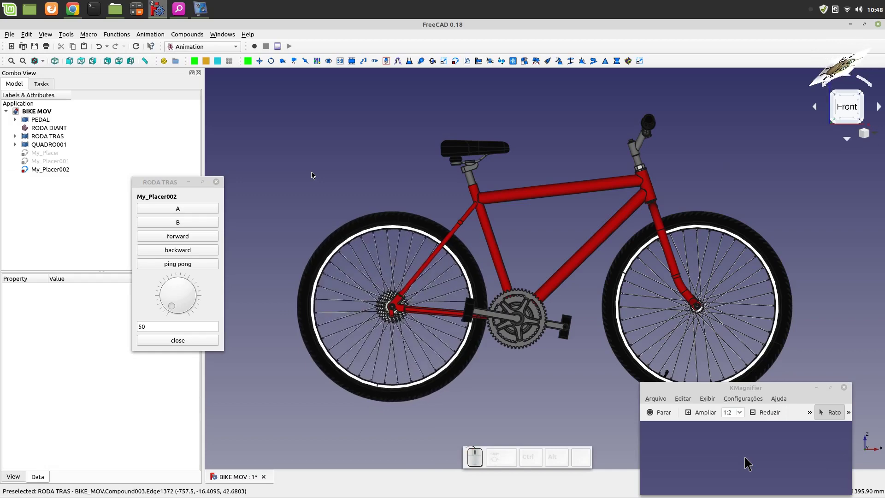
left_click(181, 340)
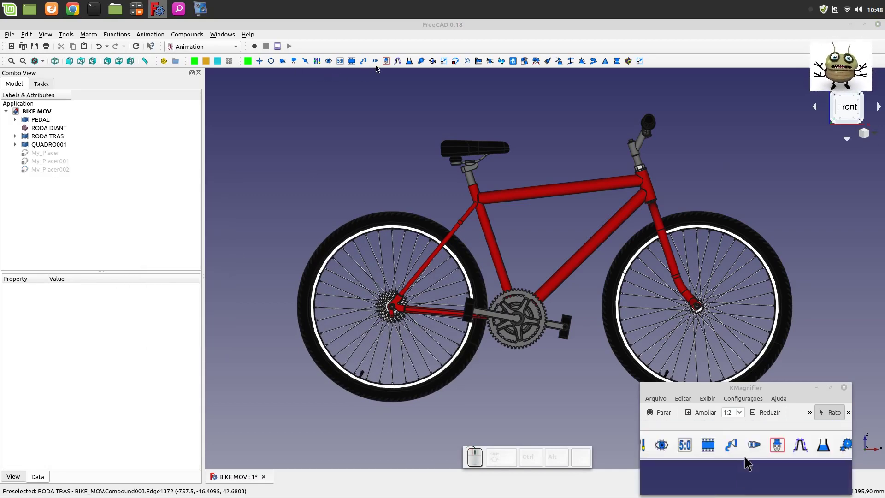
- Create My_Manager and toggle visibility of the three placers in the tree
left_click(385, 62)
left_click(40, 197)
left_click(35, 171)
key("space")
left_click(34, 163)
key("space")
left_click(34, 153)
key("space")
- Drag My_Placer, My_Placer001 and My_Placer002 into My_Manager
left_click(94, 190)
left_click_drag(42, 153, 50, 178)
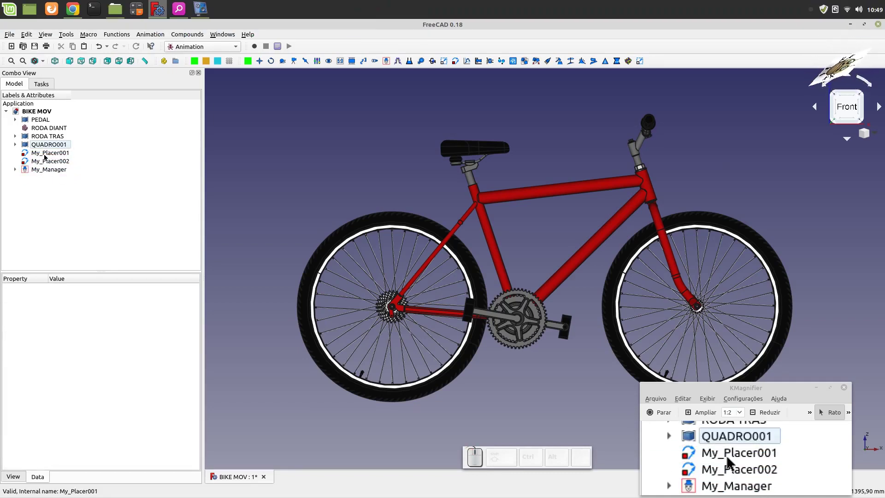
left_click_drag(47, 157, 51, 171)
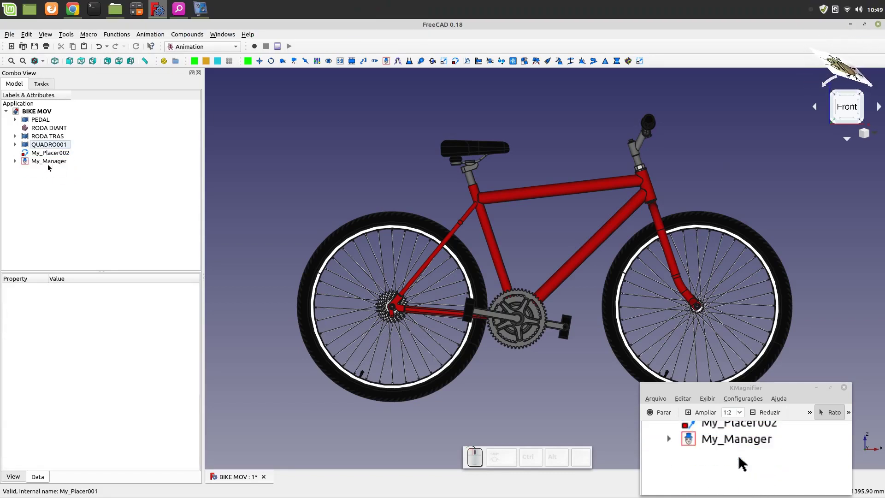
left_click_drag(47, 156, 49, 168)
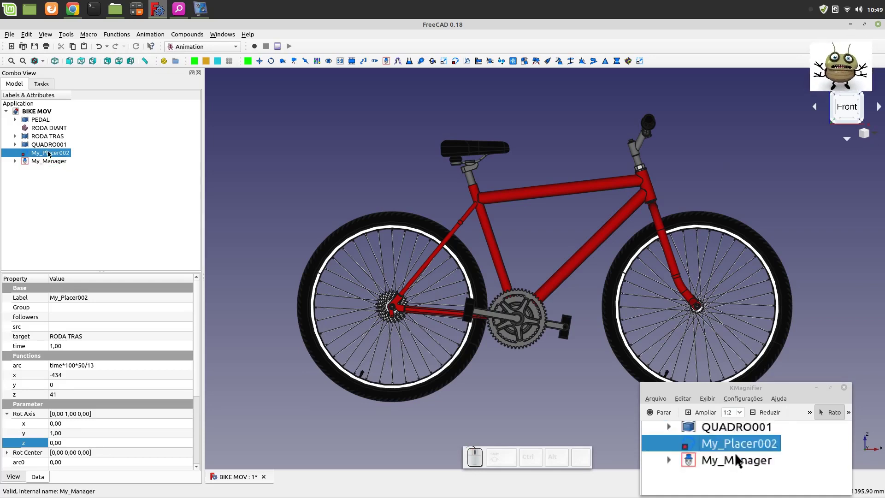
left_click(49, 151)
left_click(41, 178)
left_click_drag(43, 152, 47, 160)
- Start renaming My_Manager to a name beginning with 'Veloc'
left_click(47, 160)
left_click(48, 153)
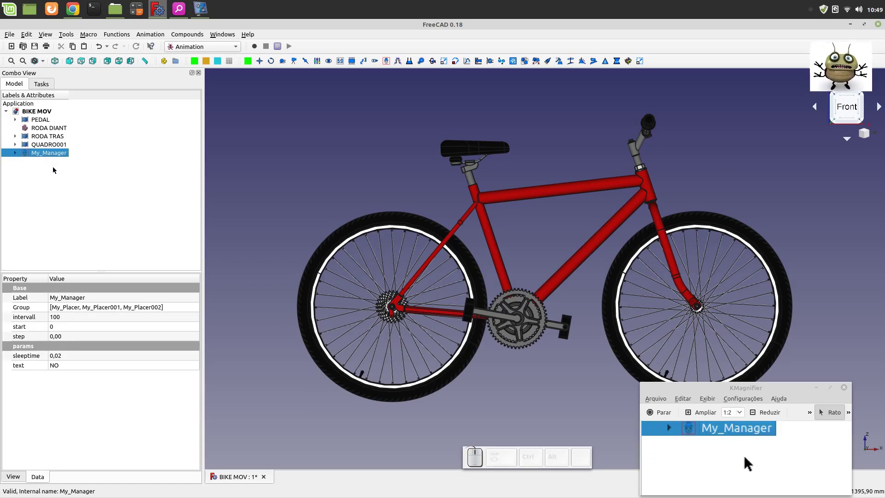
left_click(58, 152)
key("F2")
left_click(52, 161)
left_click(43, 154)
key("F2")
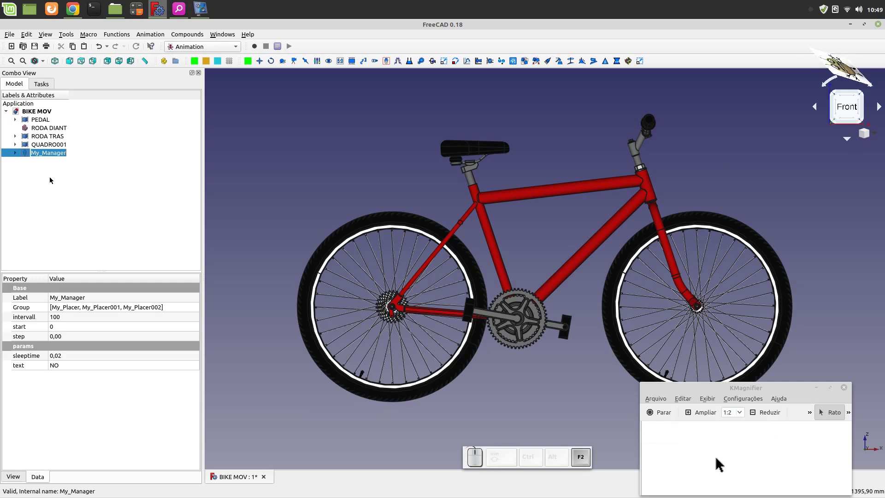
key("shift+v")
- Finish typing the label 'Max Veloc' for My_Manager and commit it in the model tree
key("e")
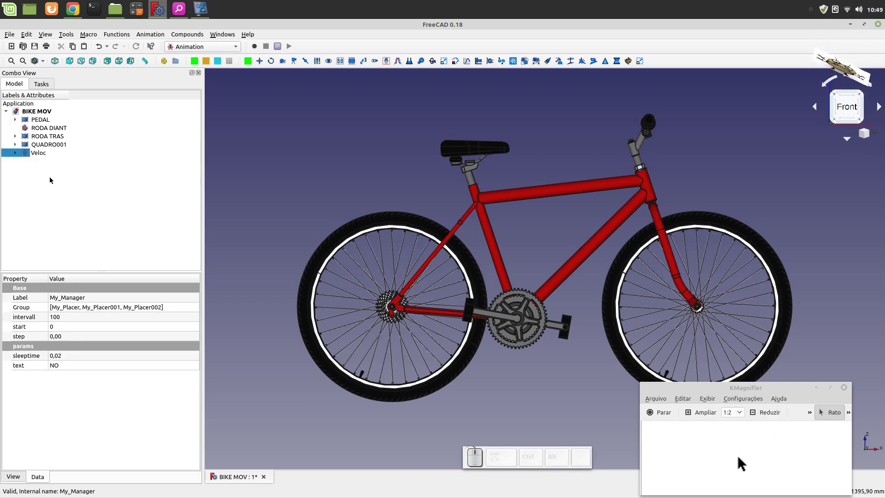
key(".")
key("BackSpace")
key("space")
key("shift+m")
key("shift+a")
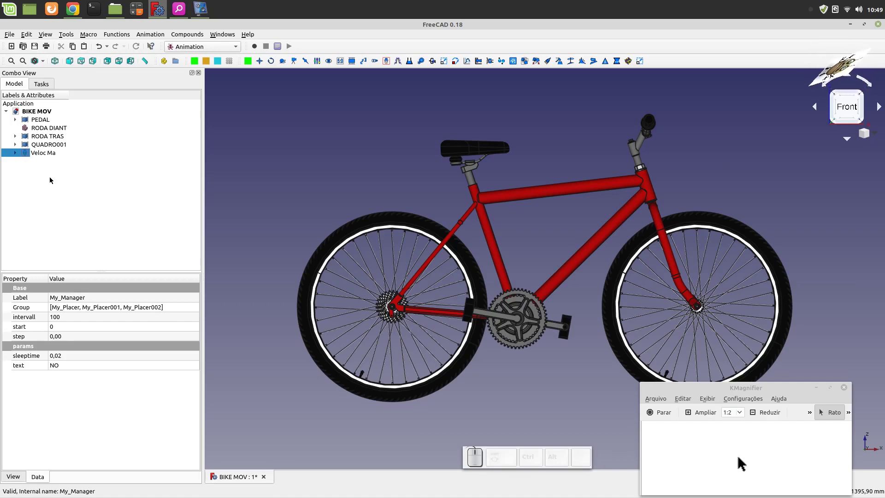
key("BackSpace")
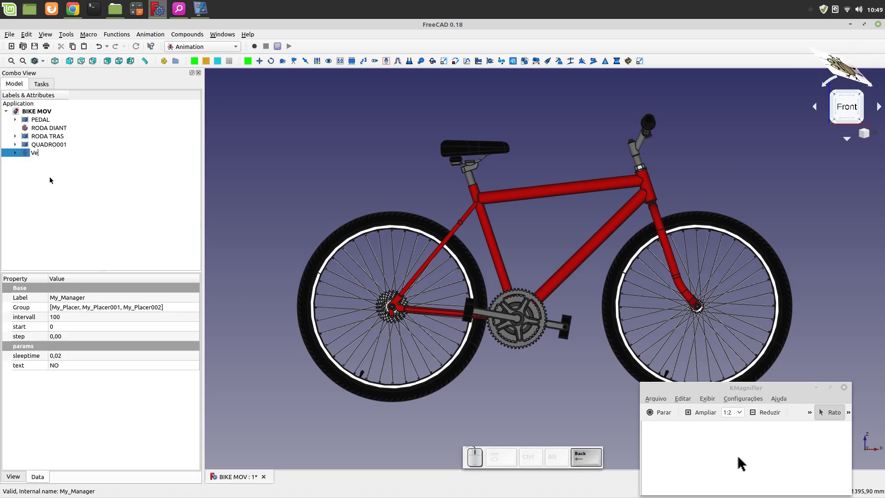
key("shift+x")
key("space")
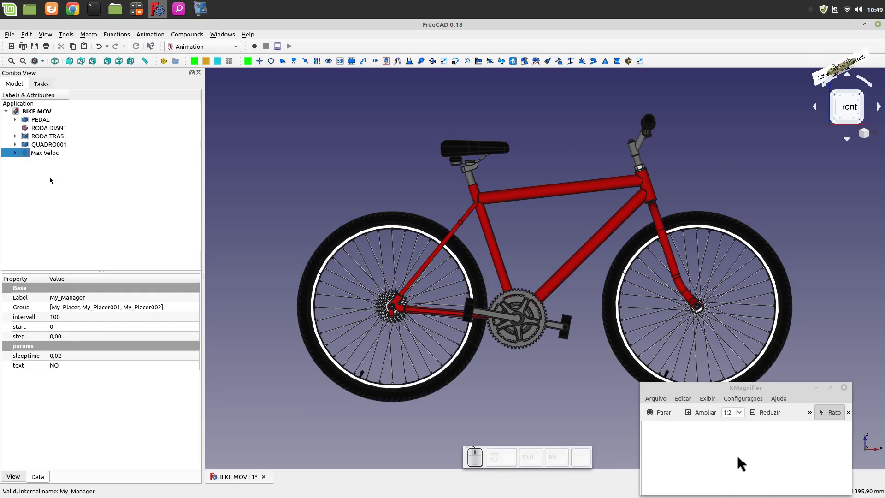
left_click(51, 178)
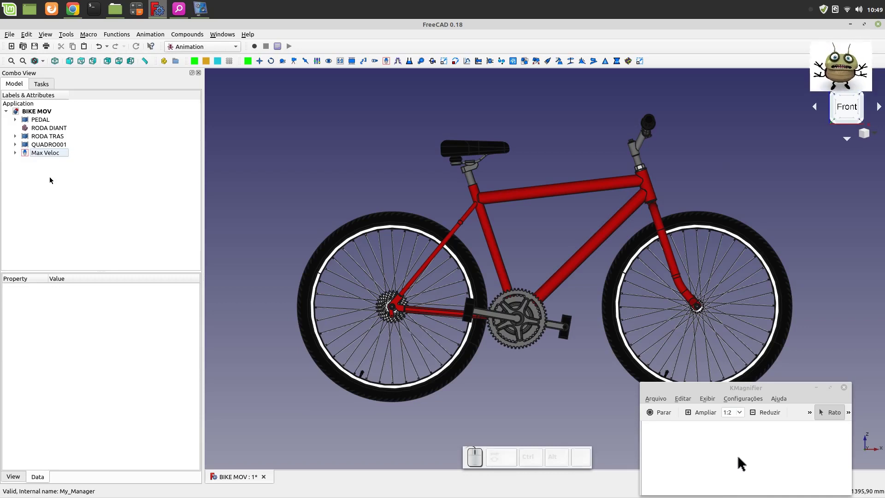
- Set the Max Veloc manager's intervall to 1000, run the combined bike animation and close its panel
left_click(45, 154)
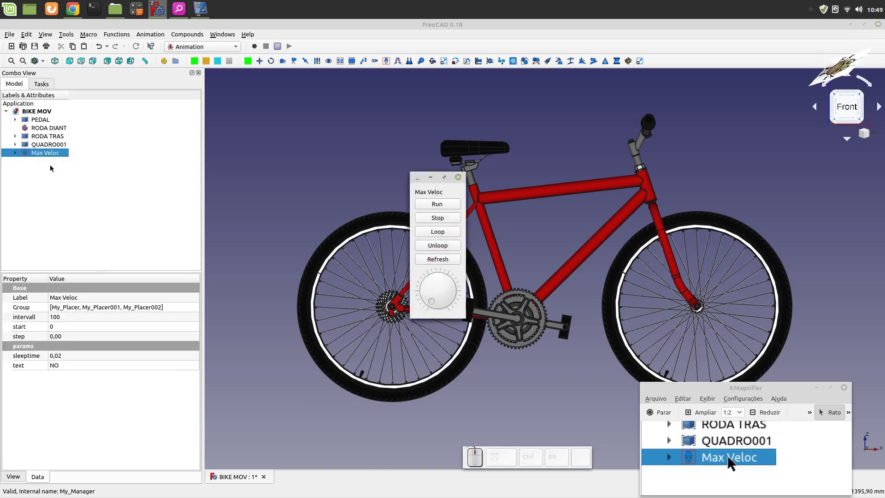
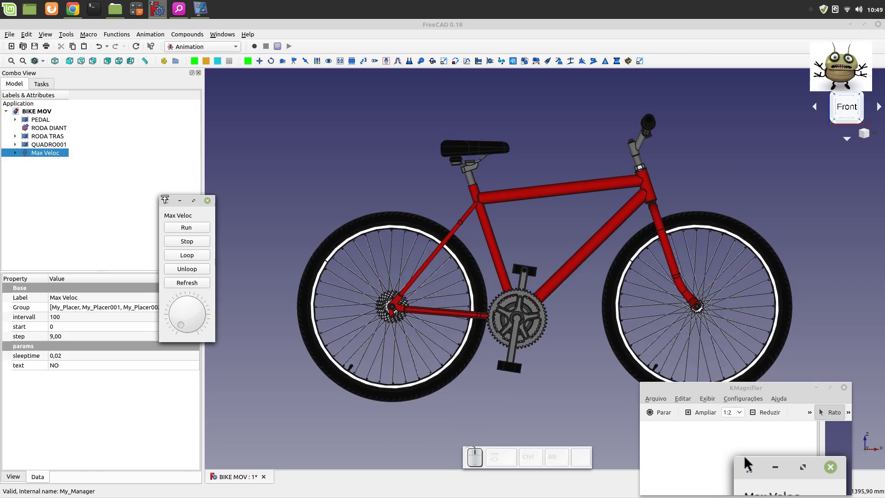
left_click(187, 240)
left_click(74, 315)
left_click(67, 318)
key("0")
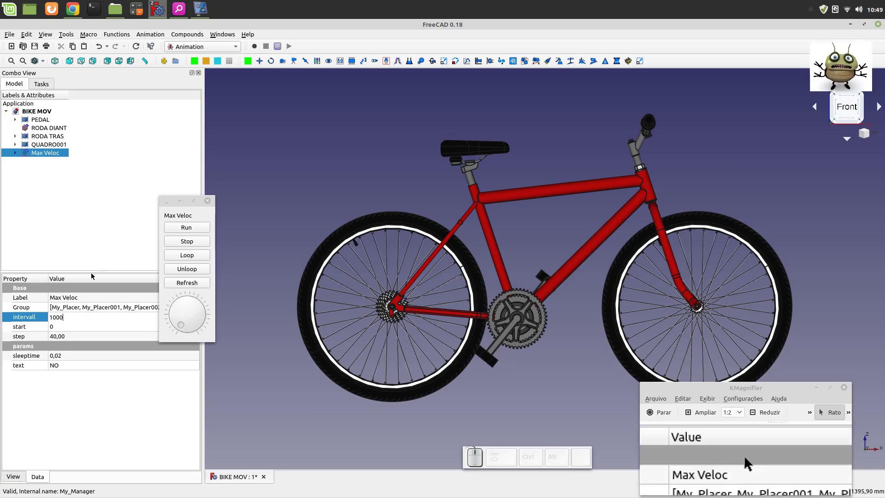
left_click(98, 255)
left_click(184, 230)
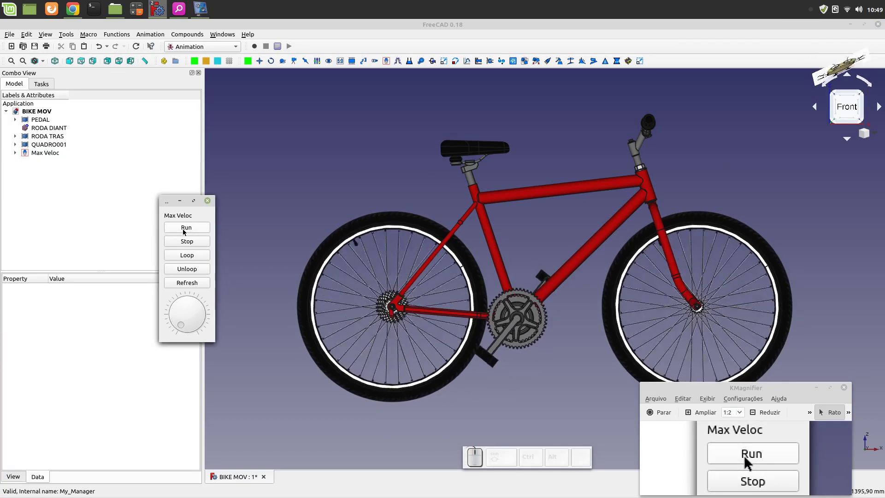
left_click(184, 242)
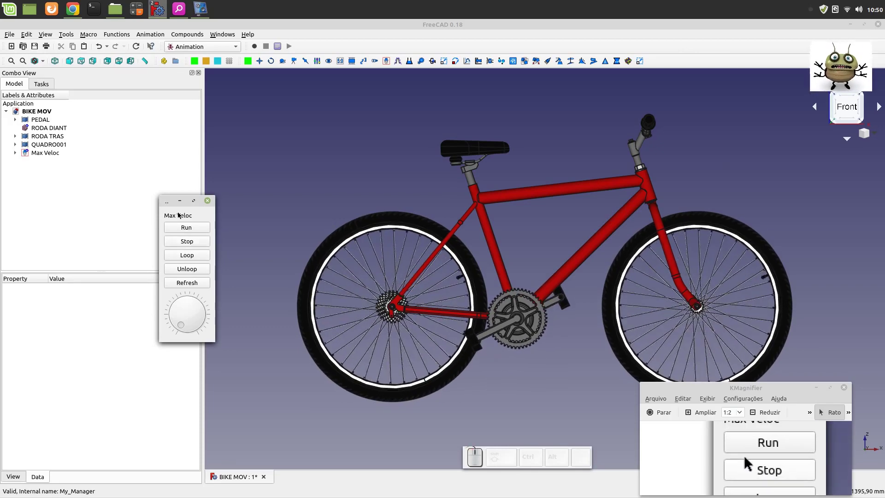
left_click(207, 203)
- Select Max Veloc in the tree and expand it to show its three placers and properties
left_click(111, 200)
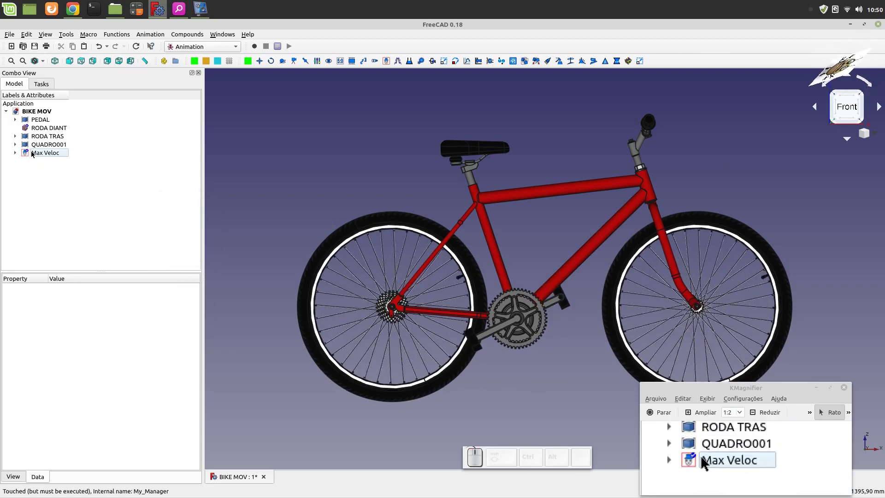
left_click(17, 153)
left_click(40, 155)
key("space")
left_click(59, 162)
- Hide the Max Veloc placers and create a new placer, My_Placer003, for the pedal
key("space")
left_click(58, 170)
left_click(57, 176)
key("space")
left_click(86, 205)
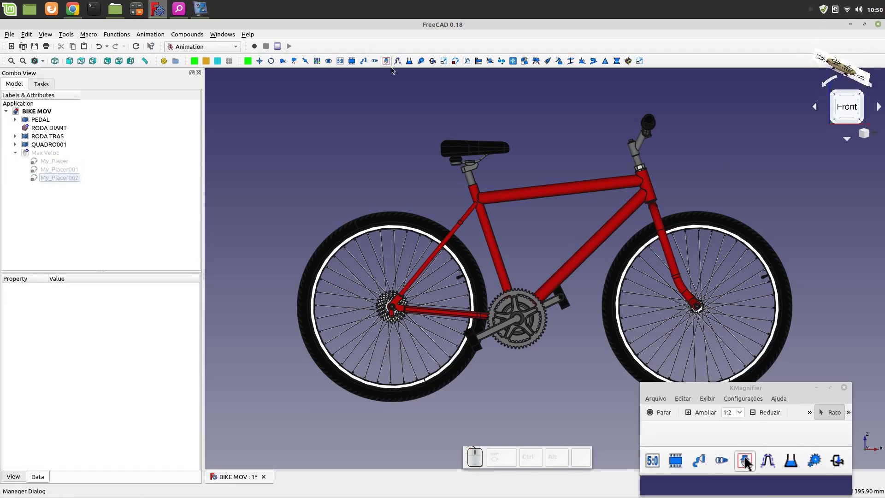
left_click(454, 63)
left_click(56, 187)
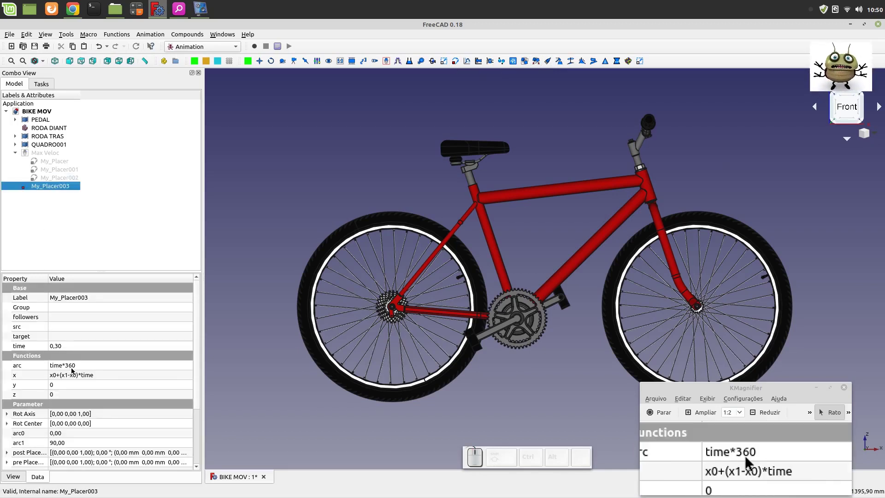
- Link PEDAL as the target object of My_Placer003
left_click(71, 338)
left_click(83, 335)
left_click(189, 336)
scroll("down", 3)
scroll("down", 3)
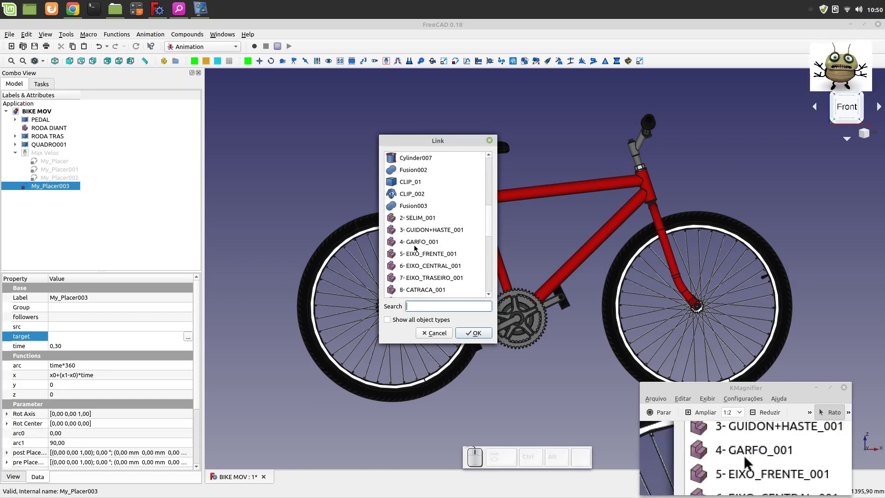
scroll("down", 3)
scroll("down", 3)
left_click(411, 219)
left_click(478, 335)
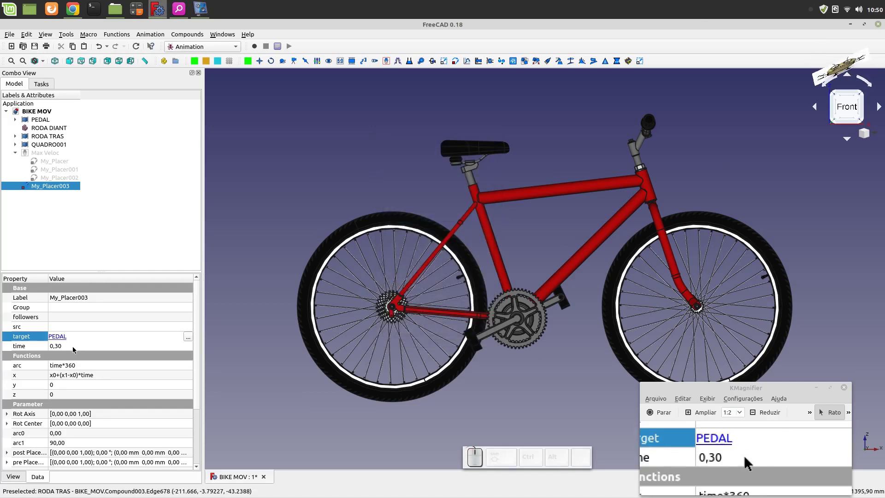
- Set arc to time*100, x to 0 and the rotation axis to (0,1,0) for My_Placer003
left_click(81, 366)
key("BackSpace")
left_click(89, 378)
key("0")
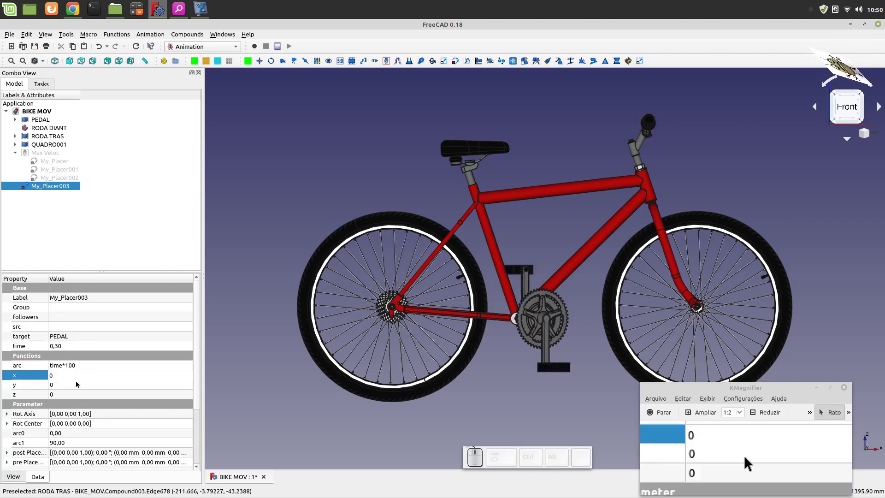
left_click(74, 378)
left_click(7, 417)
left_click(75, 443)
key("0")
left_click(67, 435)
key("1")
left_click(239, 354)
- Test My_Placer003 by playing the pedal rotation forward, then close its panel
left_click(34, 202)
left_click(46, 186)
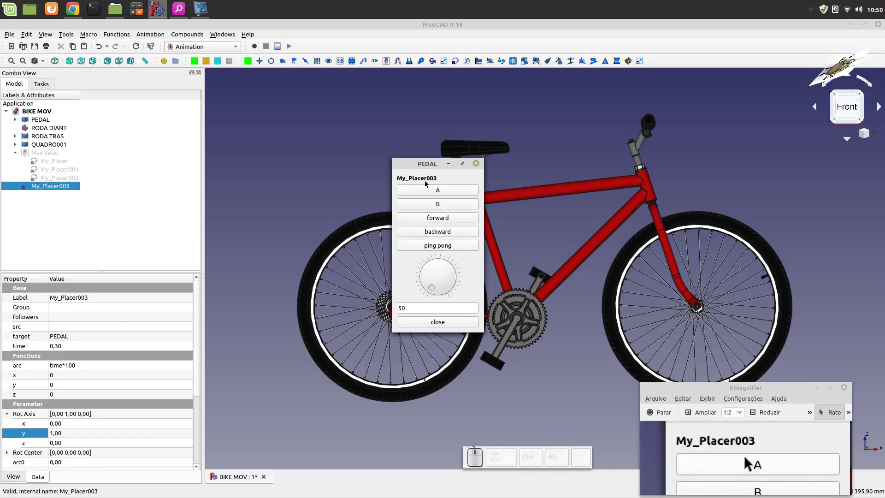
left_click(433, 220)
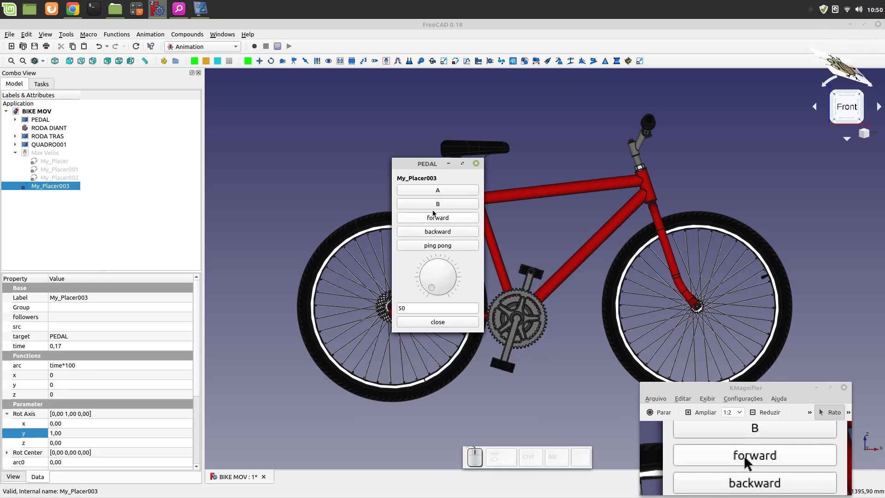
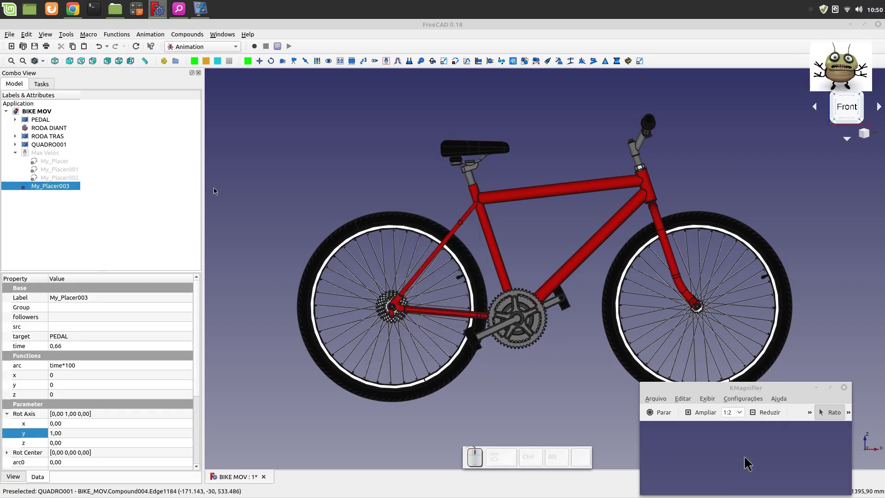
left_click(243, 169)
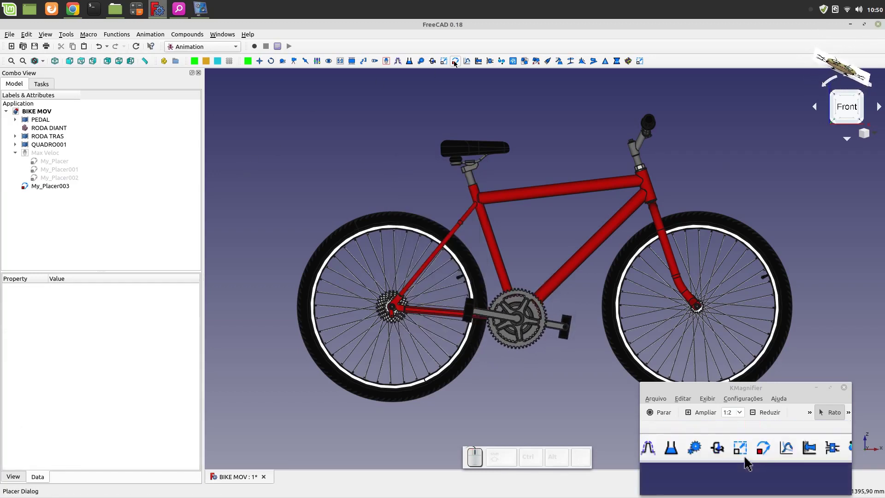
- Create My_Placer004 and link RODA DIANT, the front wheel, as its target
left_click(457, 63)
left_click(51, 196)
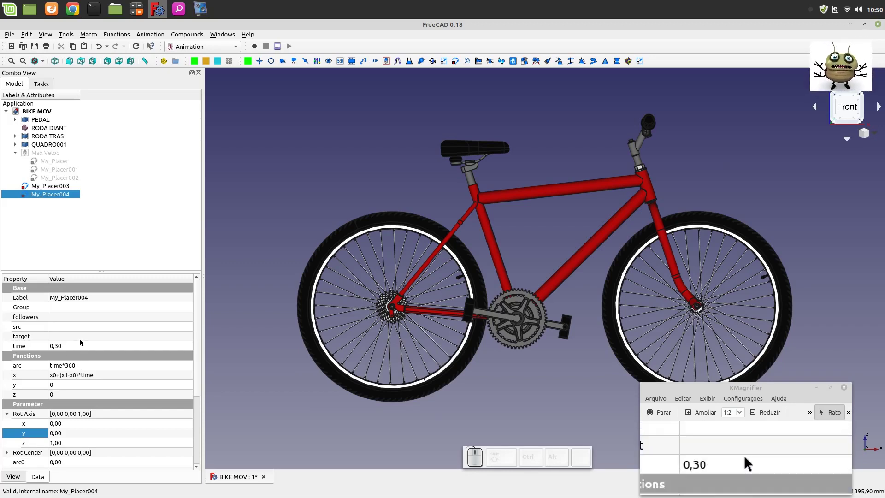
left_click(81, 338)
left_click(185, 338)
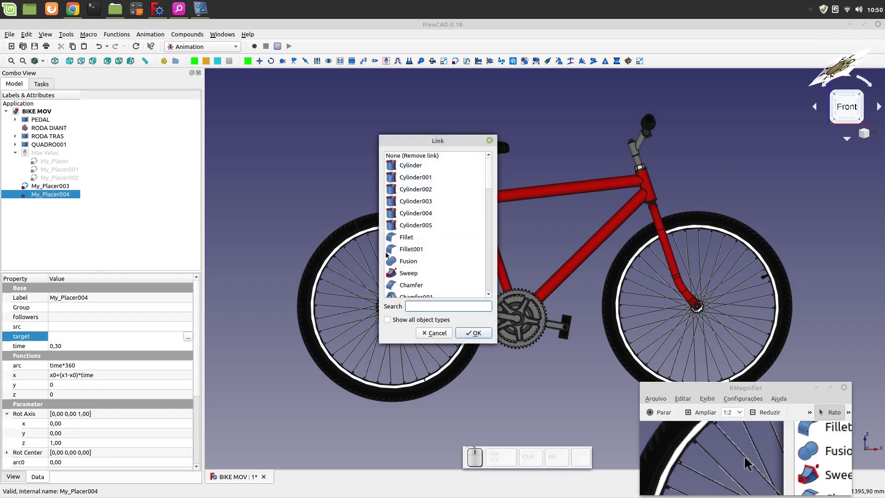
scroll("down", 3)
scroll("down", 3)
scroll("down", 3)
scroll("down", 3)
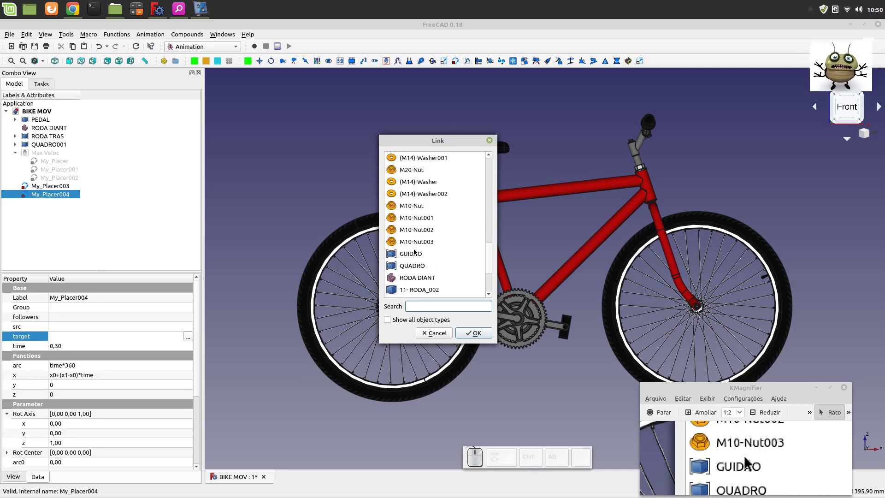
left_click(422, 281)
left_click(473, 334)
- Set My_Placer004's arc formula to time*100*30/26 for the wheel ratio
left_click(78, 365)
left_click(79, 365)
key("BackSpace")
key("1")
key("0")
key("shift+8")
key("3")
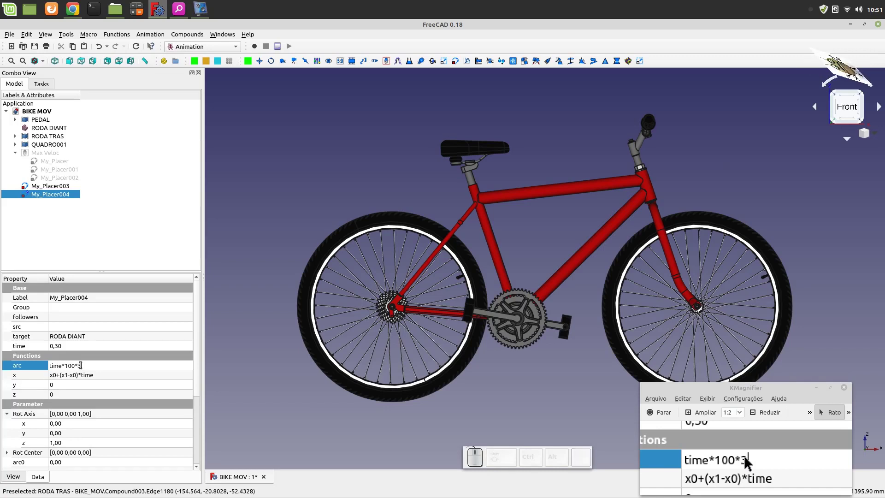
key("0")
key("/")
key("2")
key("6")
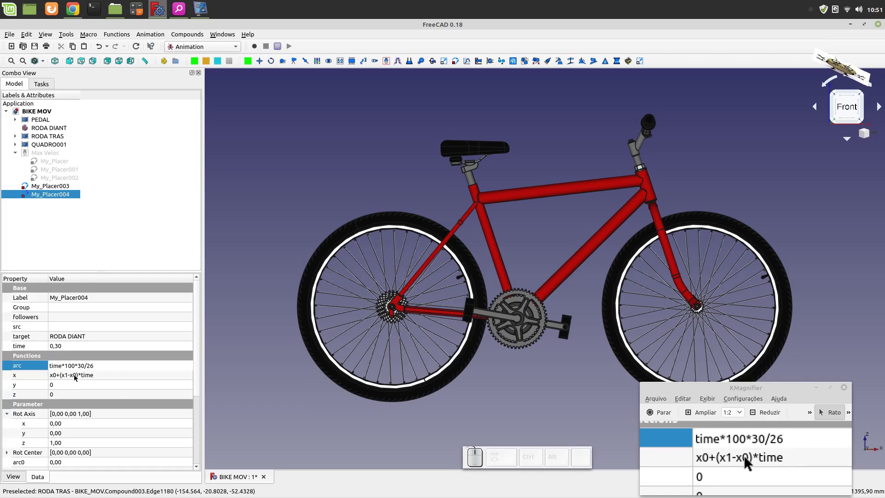
- Position My_Placer004 at x 627, z 42 and set its rotation axis to (0,1,0)
left_click(75, 376)
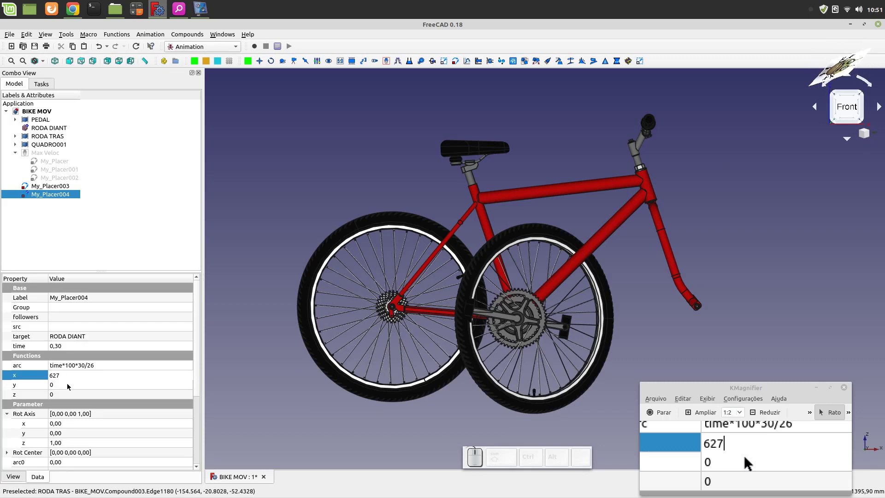
left_click(69, 399)
key("4")
key("2")
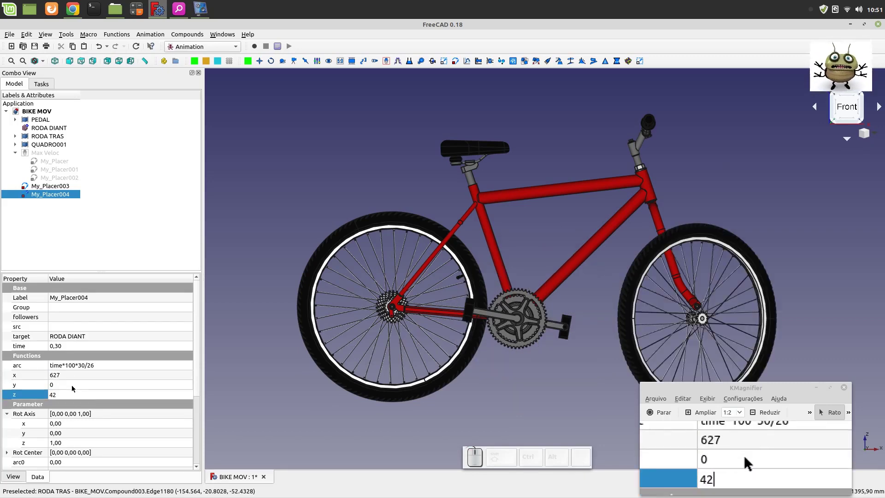
left_click(66, 389)
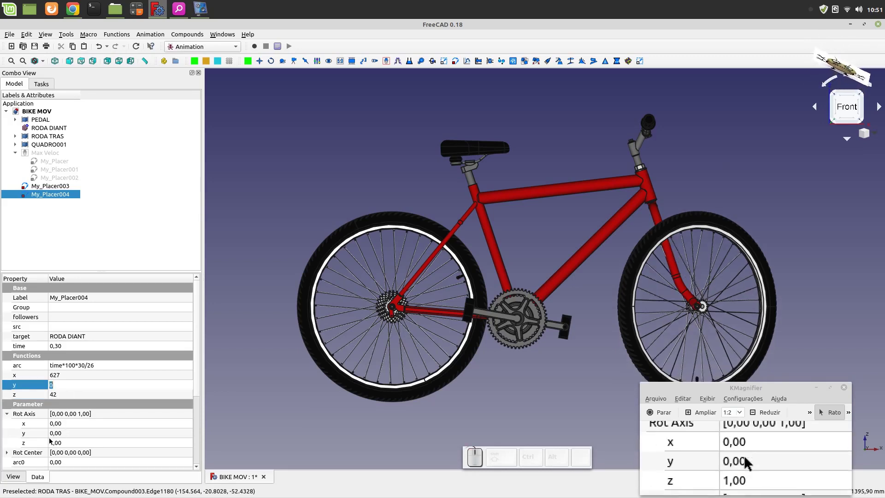
left_click(63, 442)
key("0")
left_click(64, 435)
key("1")
left_click(62, 443)
- Test My_Placer004 by playing the front wheel rotation forward
left_click(255, 291)
left_click(57, 195)
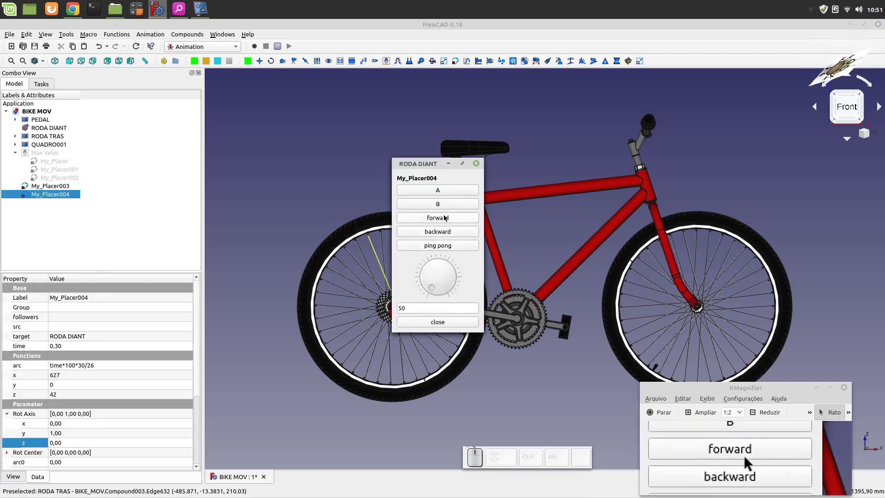
left_click(445, 217)
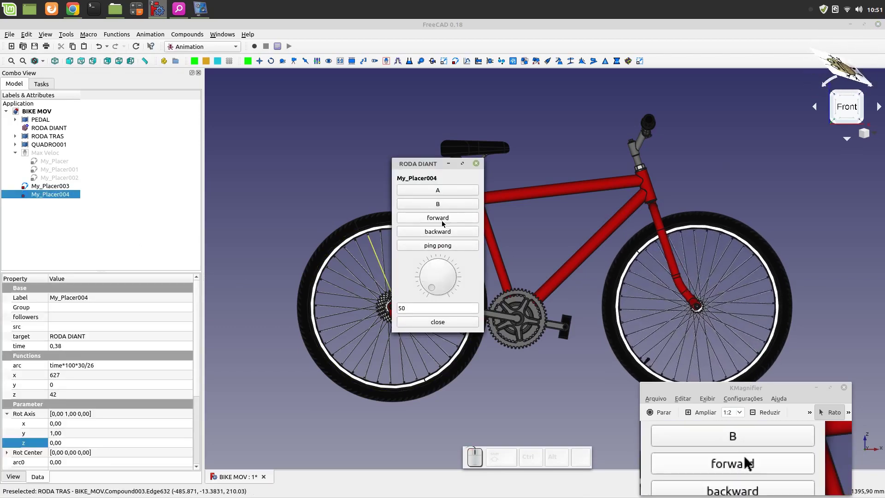
scroll("up", 3)
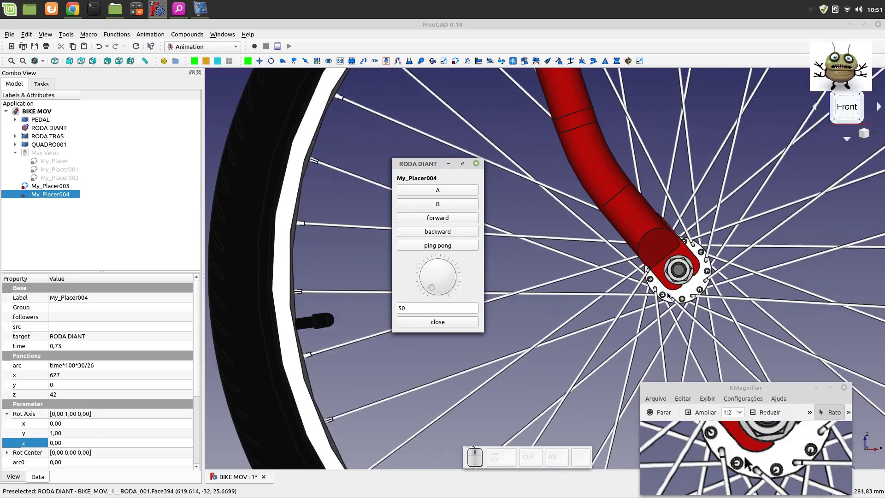
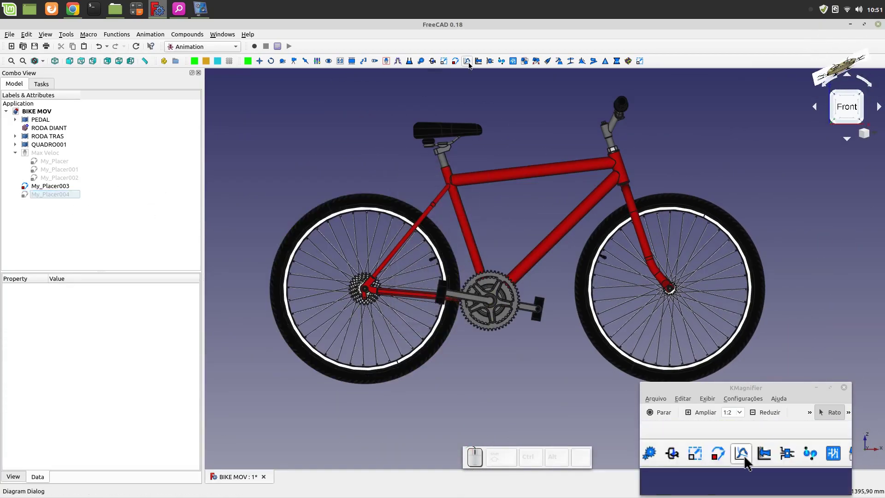
- Create My_Placer005 and link RODA TRAS, the rear wheel, as its target
left_click(454, 61)
left_click(38, 202)
left_click(72, 337)
left_click(185, 338)
scroll("down", 3)
scroll("down", 3)
scroll("down", 3)
scroll("down", 3)
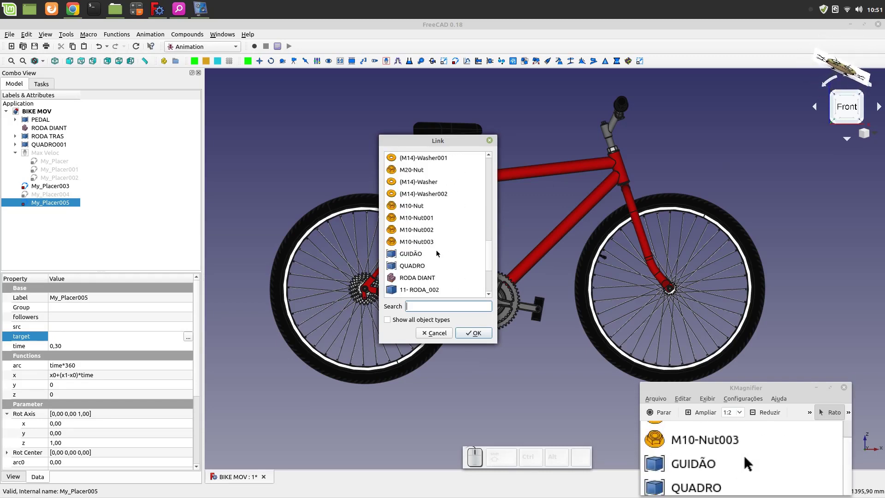
scroll("down", 3)
left_click(411, 266)
left_click(473, 334)
- Set My_Placer005's arc to time*100*30/26 and its z position to 41
double_click(72, 367)
key("BackSpace")
key("1")
key("0")
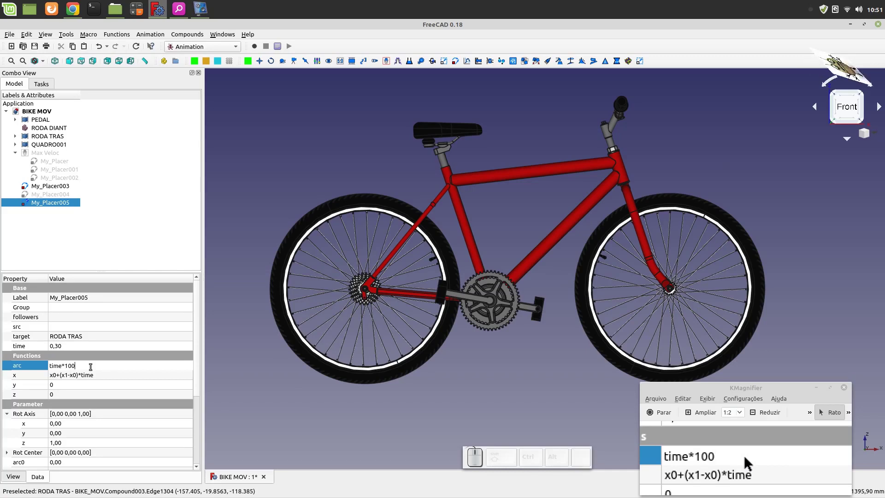
key("shift+8")
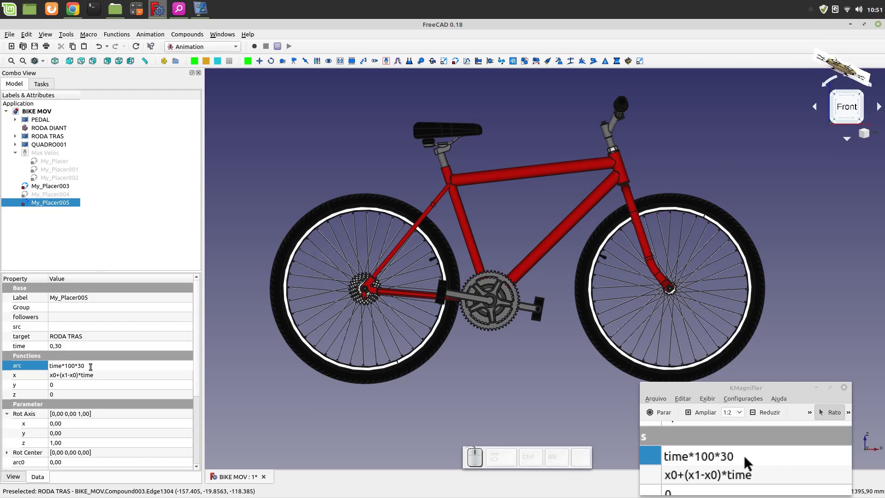
key("/")
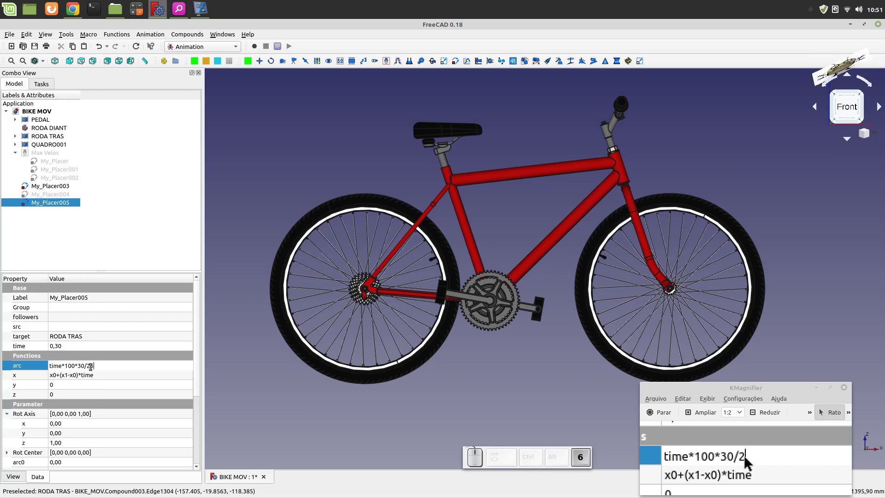
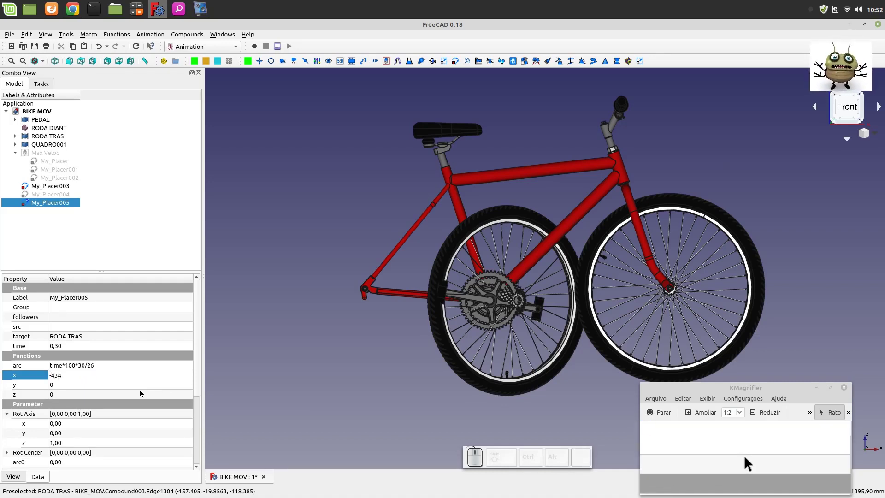
left_click(97, 396)
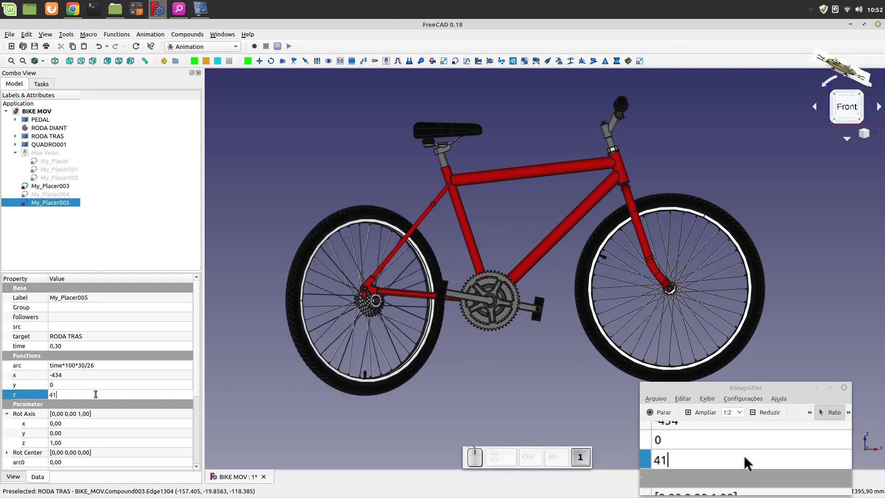
left_click(87, 387)
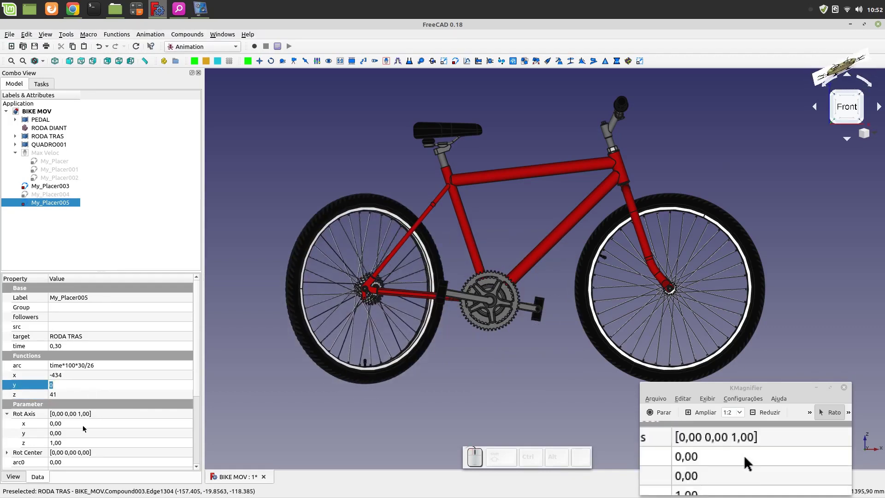
- Set My_Placer005's rotation axis to (0,1,0) and play the rear wheel rotation forward
left_click(76, 445)
key("0")
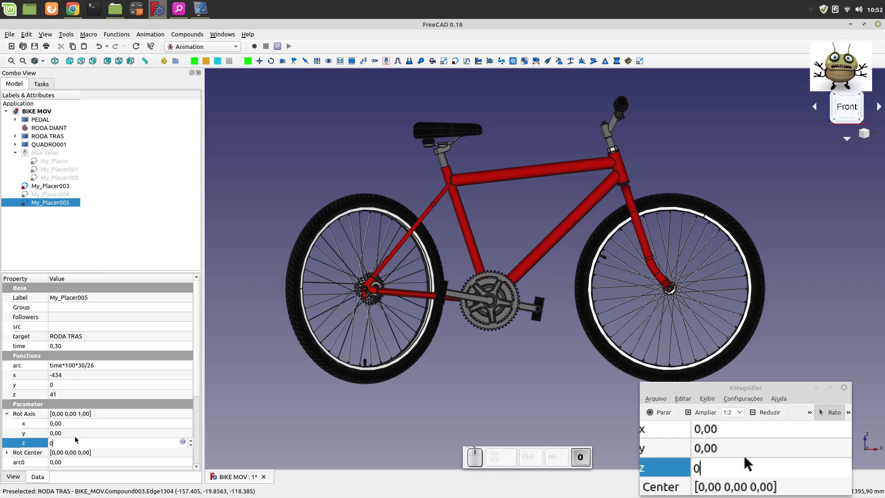
left_click(75, 437)
key("1")
left_click(72, 443)
left_click(218, 322)
left_click(50, 204)
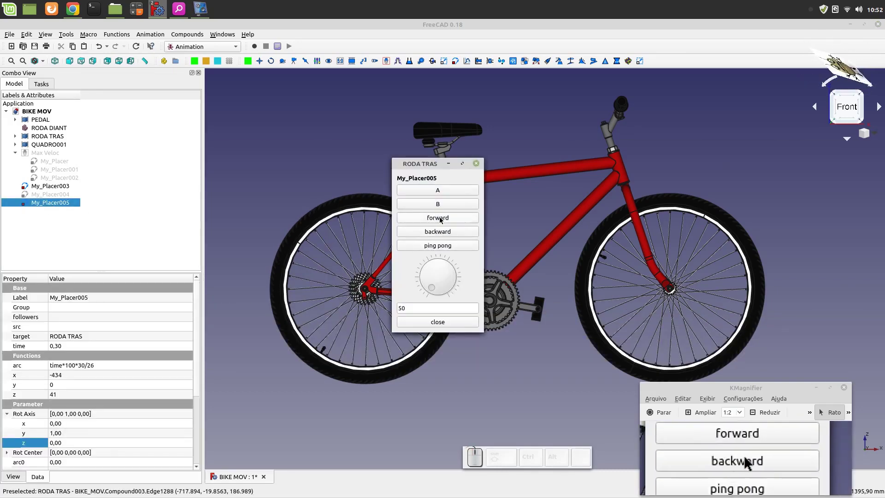
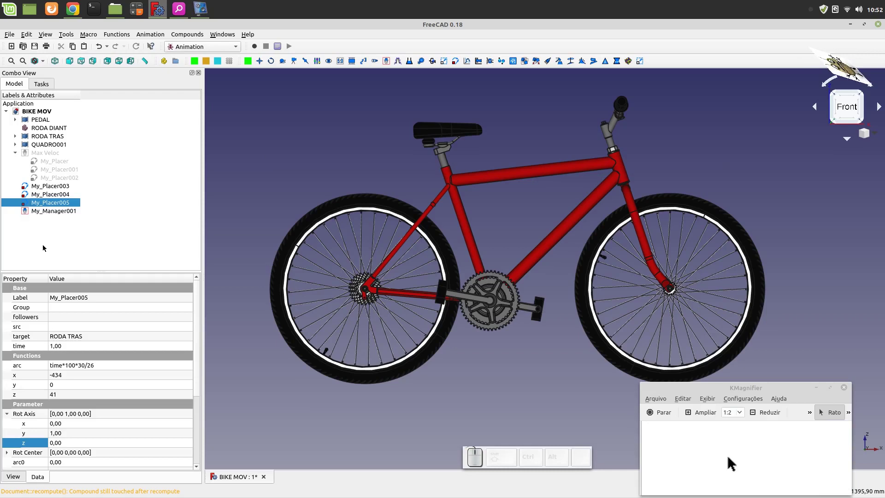
- Rename My_Manager001 to 'Min Veloc'
left_click(51, 211)
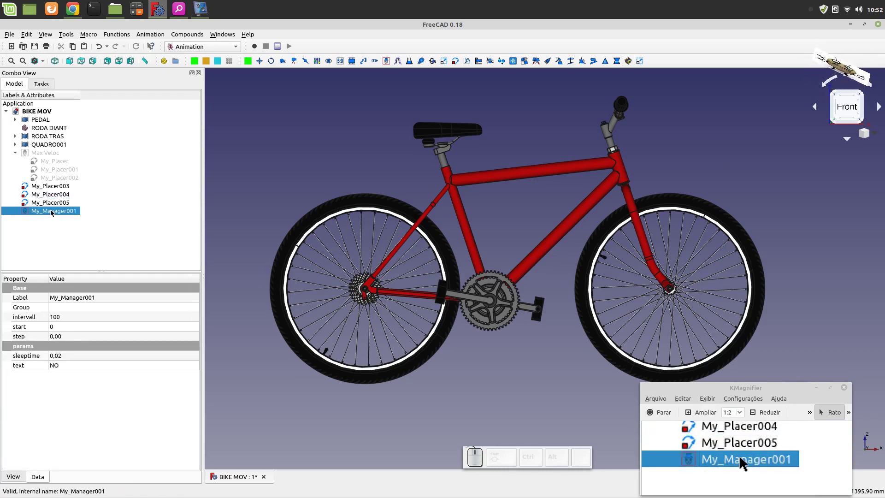
key("F2")
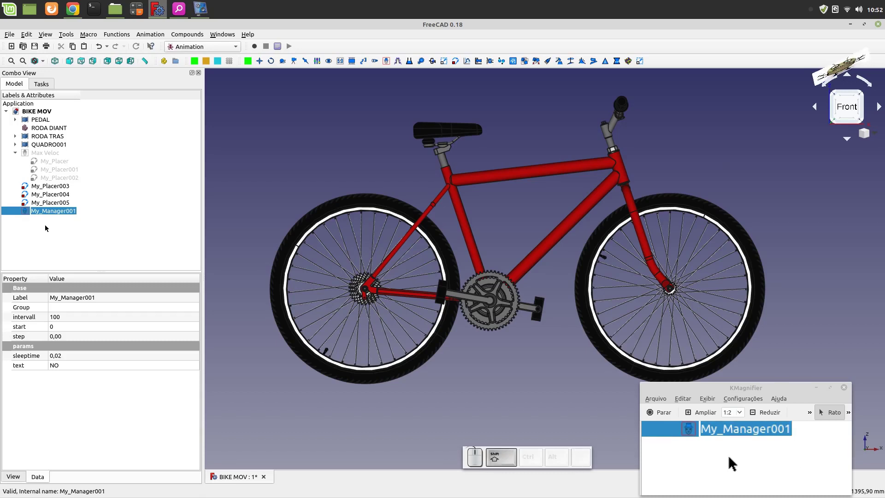
key("space")
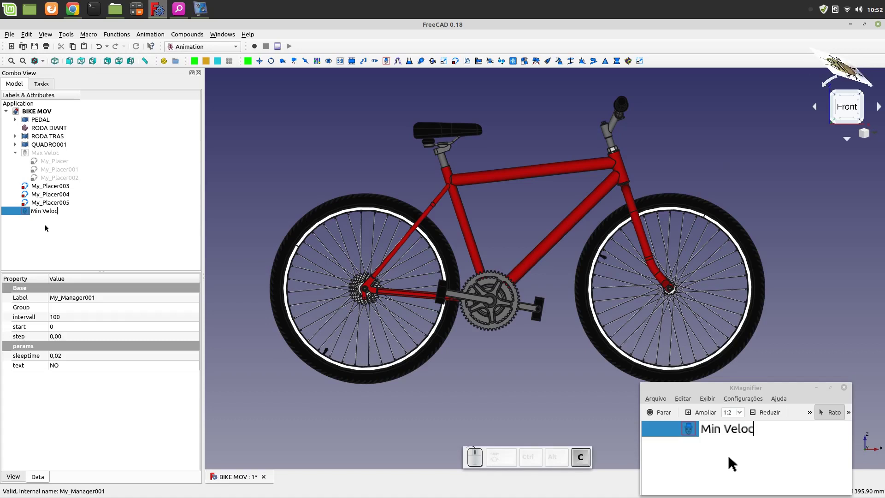
- Drag My_Placer003, My_Placer004 and My_Placer005 into the Min Veloc manager
left_click(41, 228)
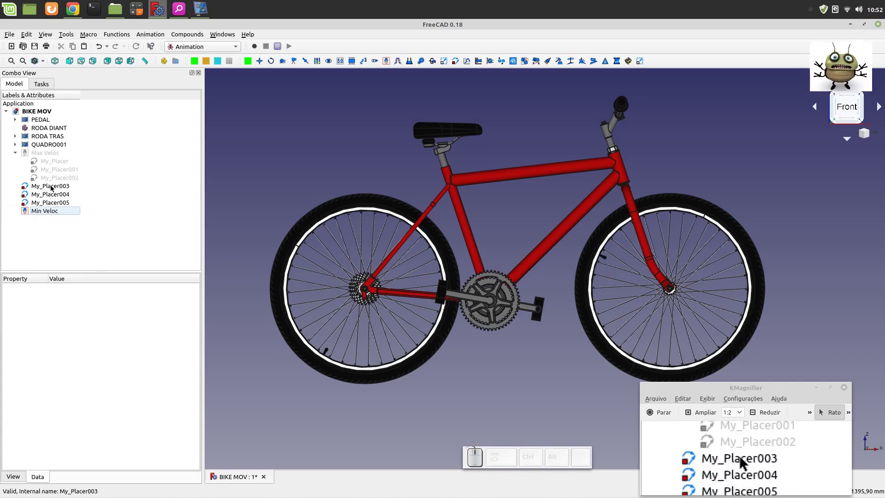
left_click_drag(52, 187, 56, 209)
left_click_drag(53, 187, 55, 206)
left_click_drag(51, 189, 51, 194)
- Open Min Veloc's playback controls and run its animation
left_click(49, 204)
left_click(15, 186)
left_click(41, 187)
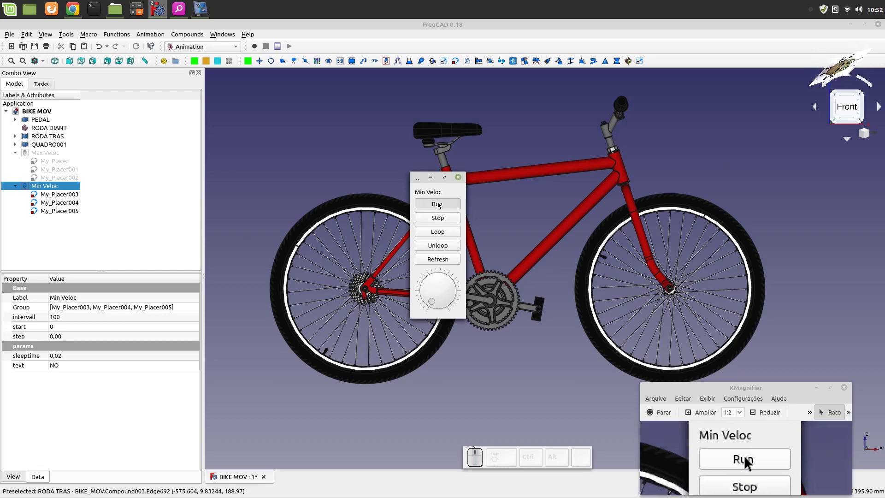
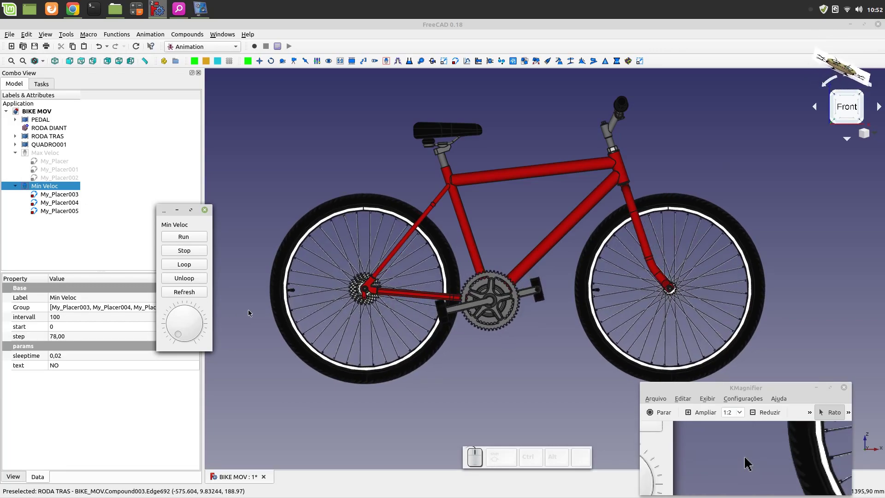
- Stop the Min Veloc animation at step 95 and close its playback controls
left_click_drag(545, 219, 545, 290)
scroll("up", 3)
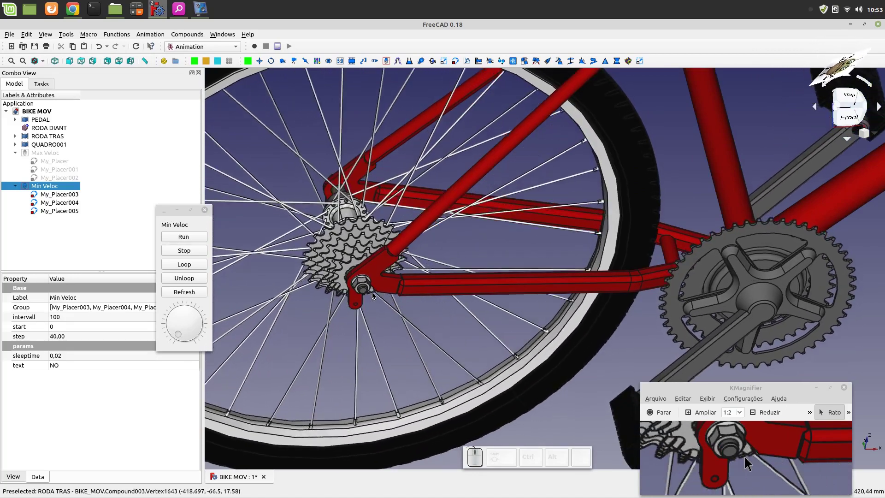
scroll("down", 3)
scroll("down", 3)
scroll("up", 3)
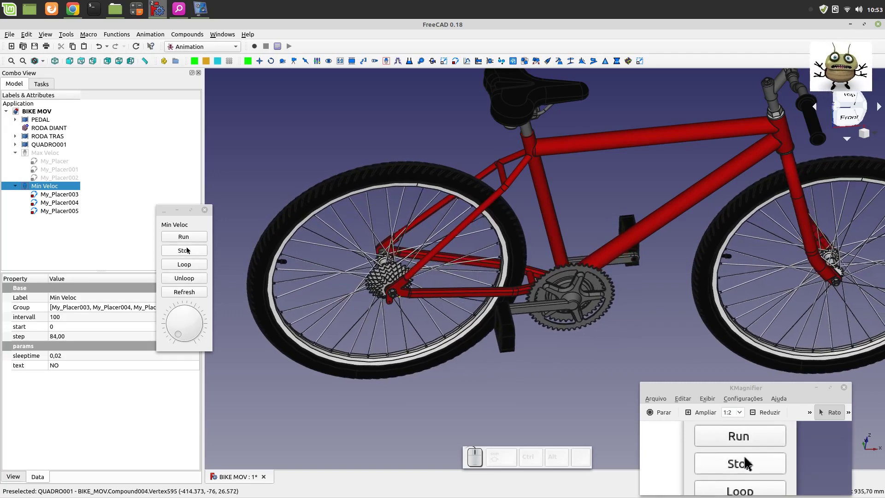
left_click(187, 249)
left_click(205, 212)
- Deactivate the Min Veloc manager and reactivate Max Veloc so its placers show again
left_click(132, 221)
left_click(51, 188)
key("space")
key("space")
left_click(56, 198)
key("space")
left_click(51, 204)
key("space")
left_click(50, 211)
left_click(30, 153)
key("space")
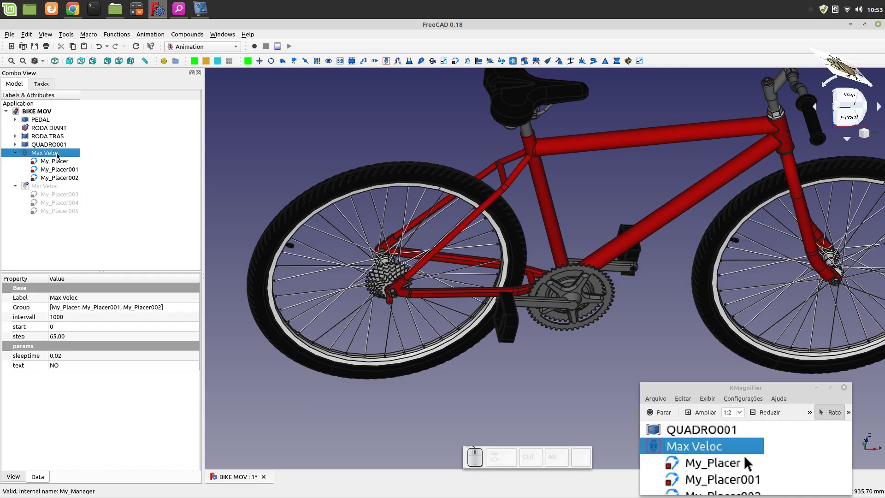
- Start the Max Veloc animation from its control panel and watch it from the front view
left_click(56, 153)
left_click(436, 207)
key("1")
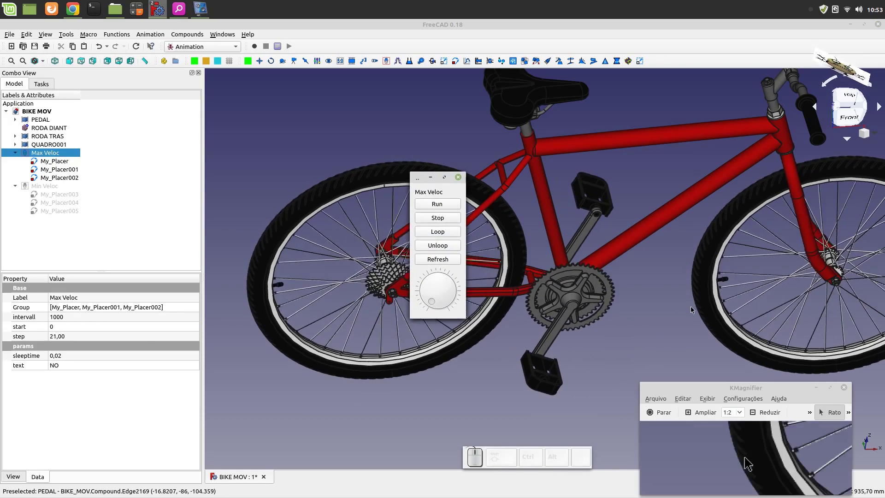
left_click(694, 311)
key("1")
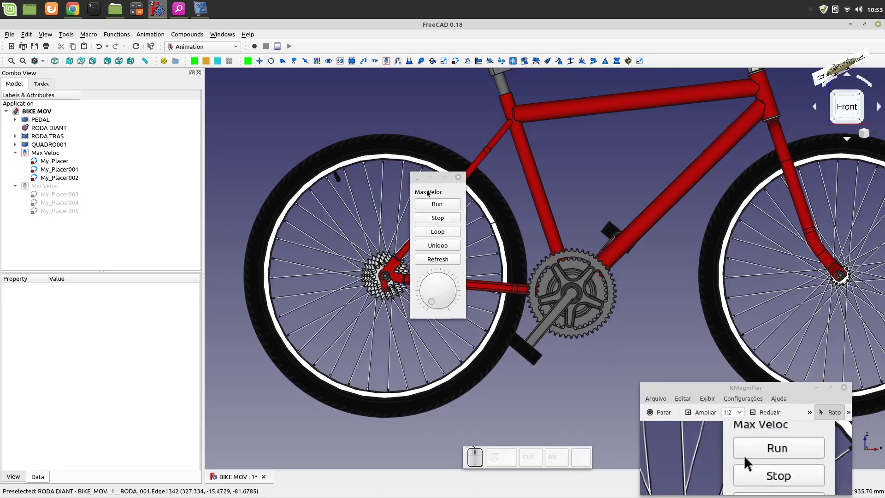
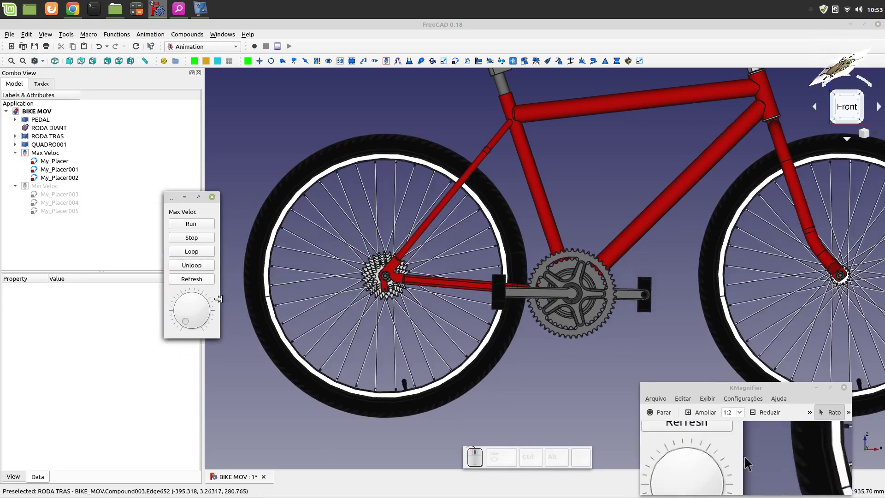
left_click(194, 237)
scroll("down", 3)
scroll("up", 3)
- Select the RODA TRAS rear wheel and PEDAL assemblies to watch them spin during playback
left_click(374, 270)
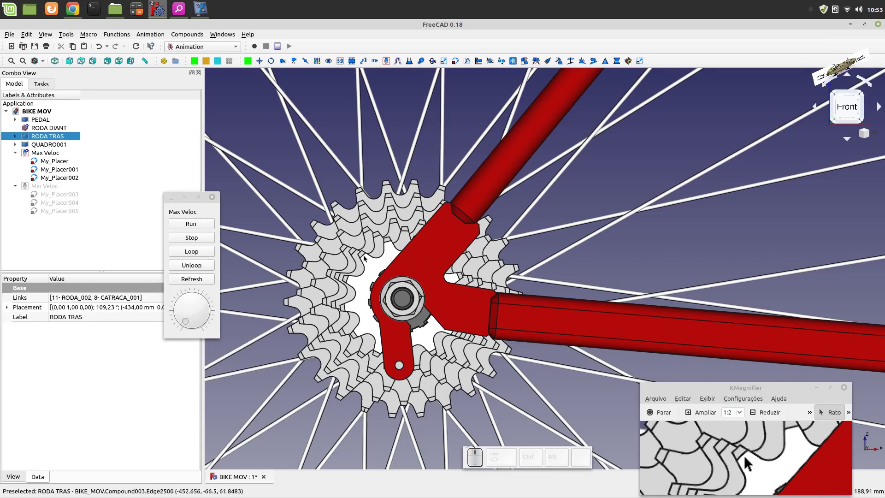
left_click(363, 254)
left_click(372, 265)
scroll("down", 3)
scroll("up", 3)
left_click(567, 267)
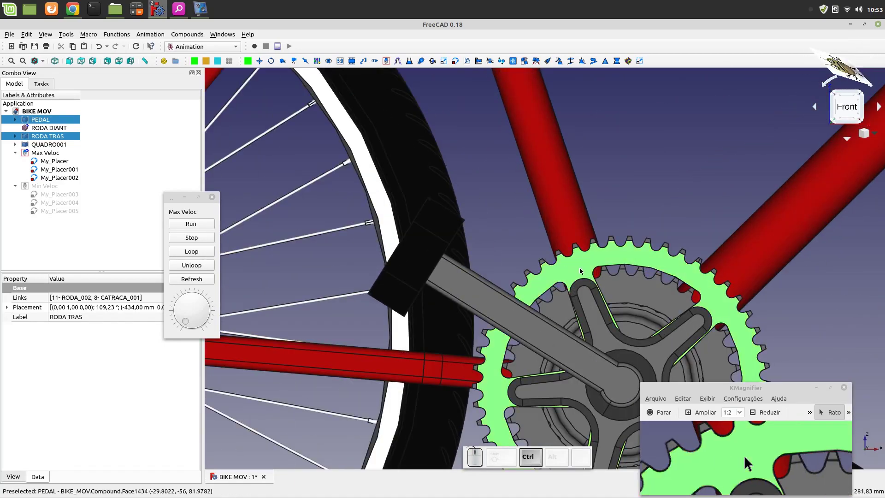
scroll("down", 3)
scroll("up", 3)
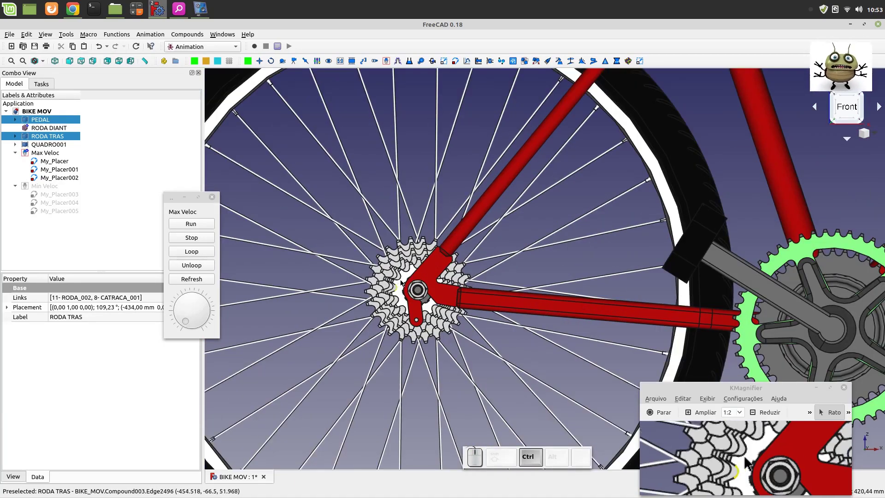
scroll("down", 3)
left_click(194, 224)
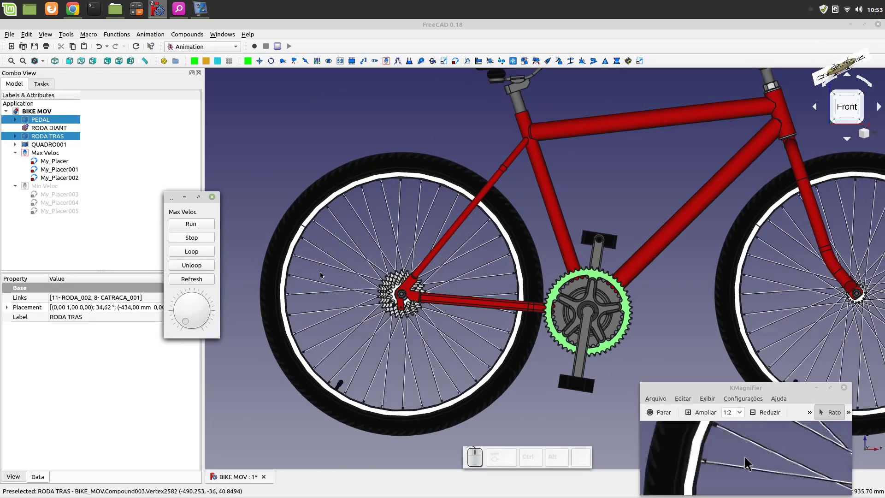
- Orbit under the bicycle and return to the front view while the animation runs
left_click_drag(552, 414, 375, 201)
left_click_drag(322, 174, 380, 204)
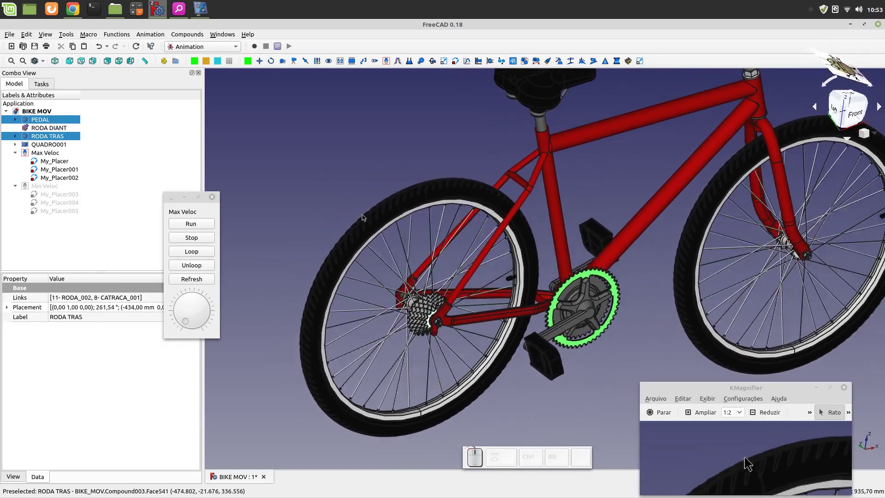
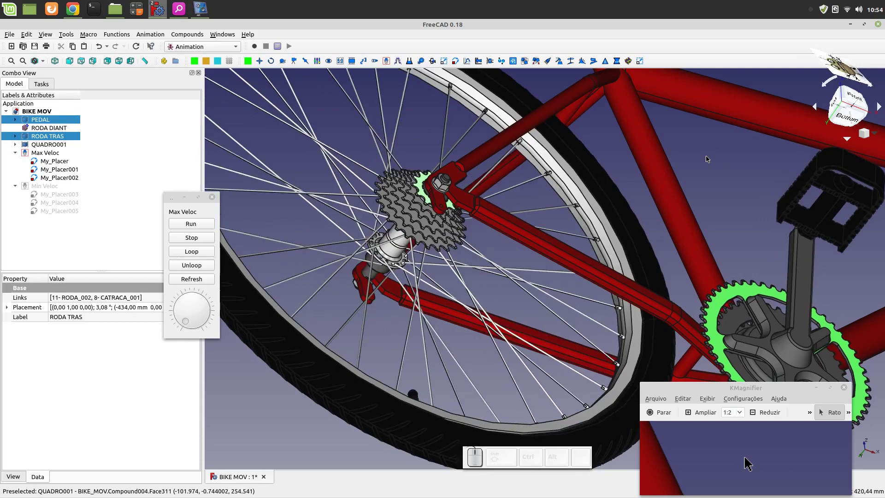
scroll("down", 3)
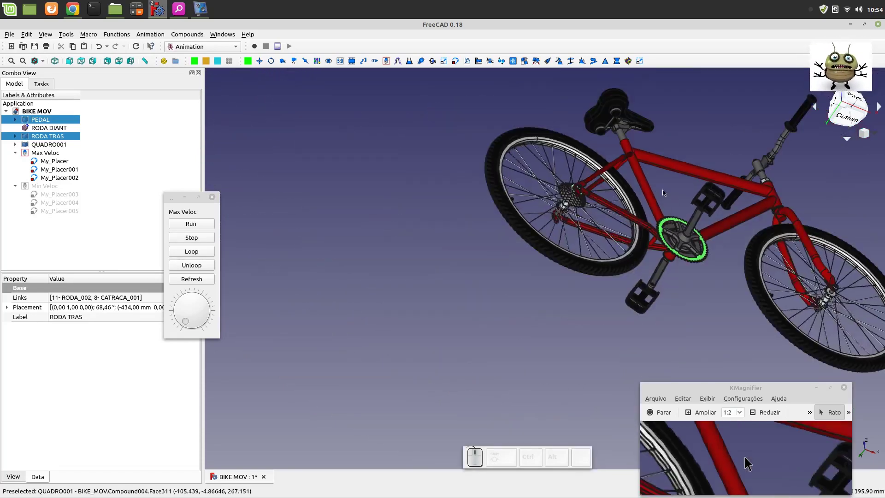
left_click_drag(719, 280, 638, 321)
key("1")
scroll("down", 3)
scroll("up", 3)
scroll("up", 3)
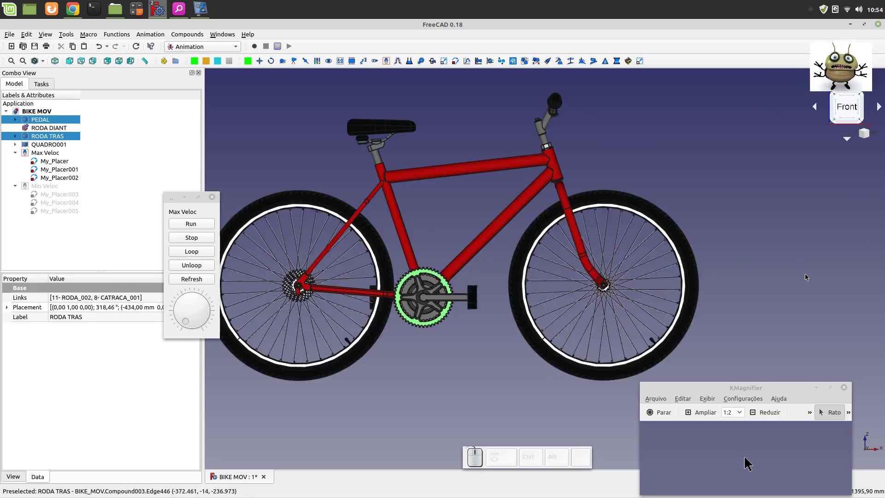
scroll("down", 3)
- Cycle through right, rear, left, isometric and front views, then close the Max Veloc controls
key("2")
key("3")
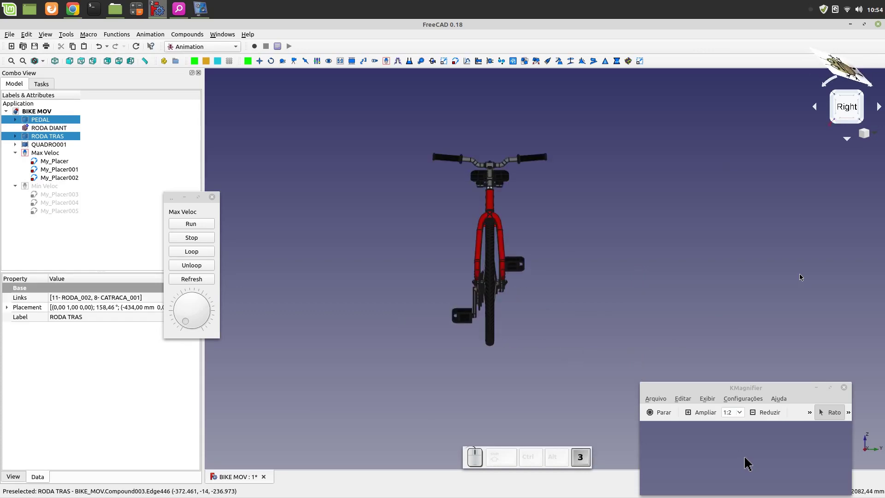
key("4")
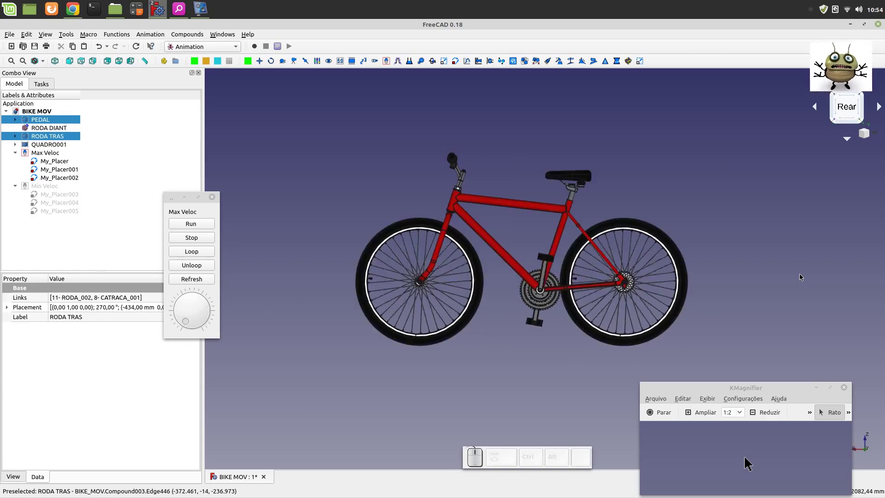
key("5")
key("6")
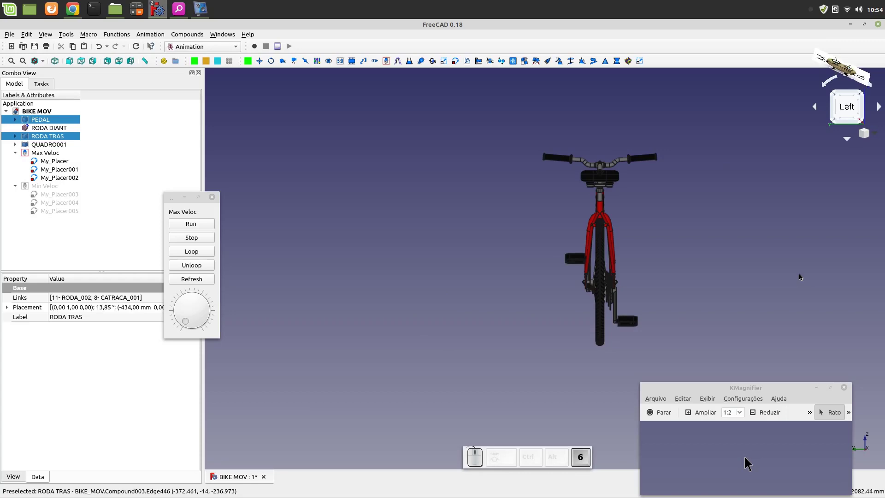
key("0")
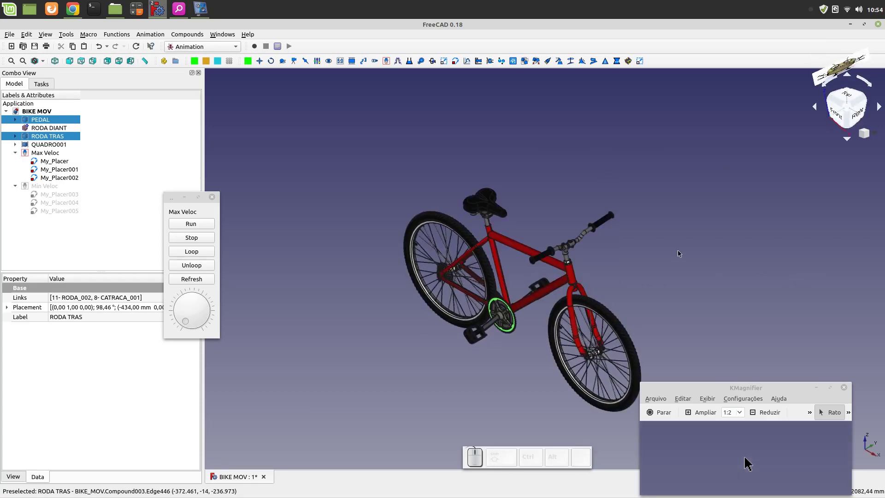
scroll("down", 3)
scroll("up", 3)
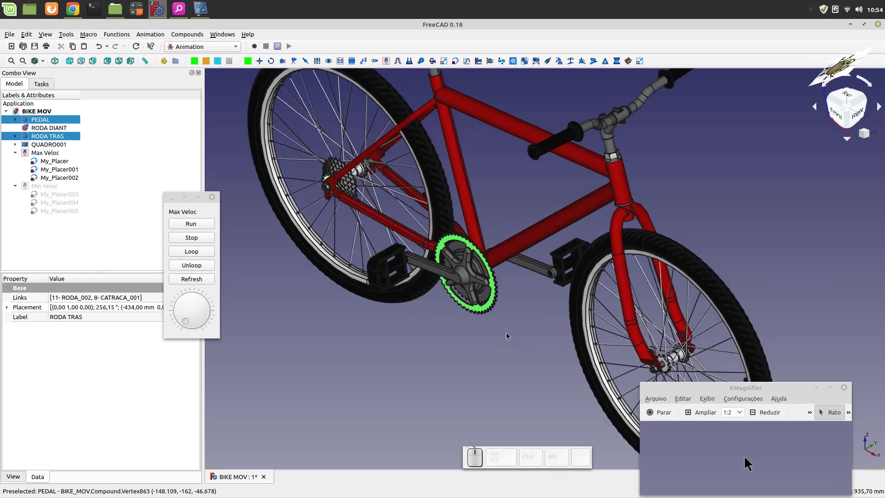
scroll("down", 3)
key("1")
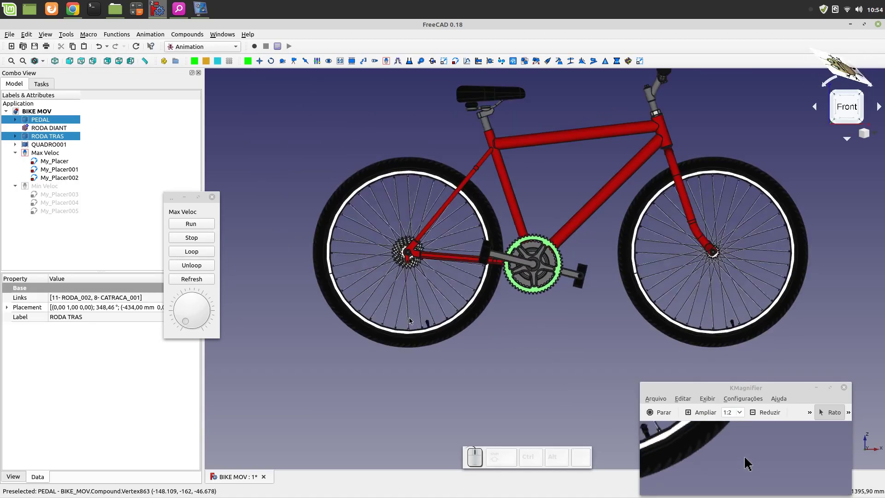
left_click(201, 240)
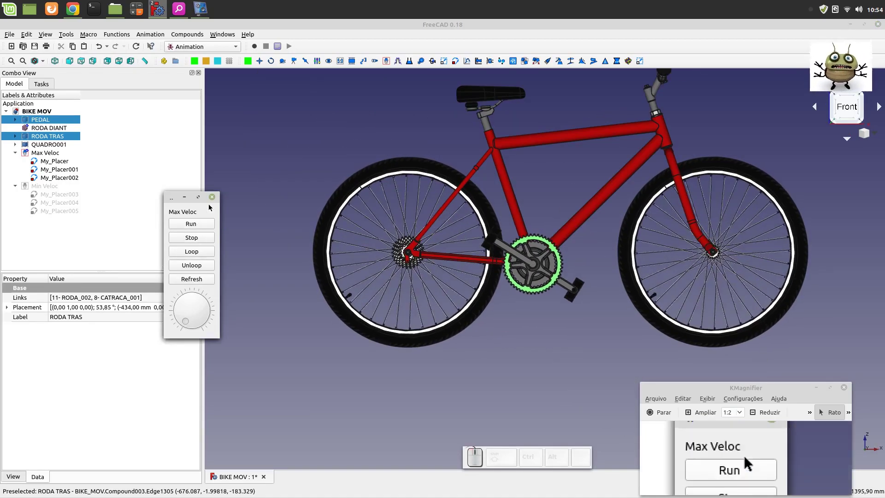
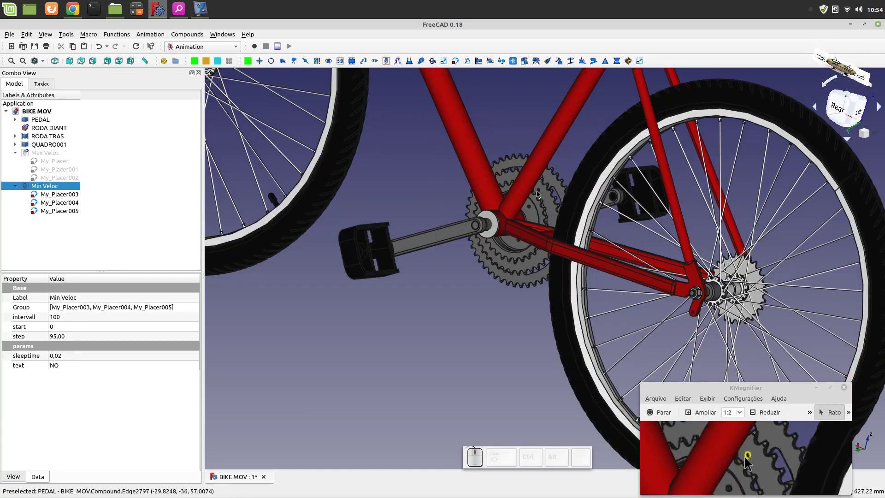
- Select the Min Veloc manager in the tree and bring up its animation control panel
scroll("down", 3)
scroll("up", 3)
left_click(532, 203)
scroll("down", 3)
scroll("up", 3)
left_click(731, 279)
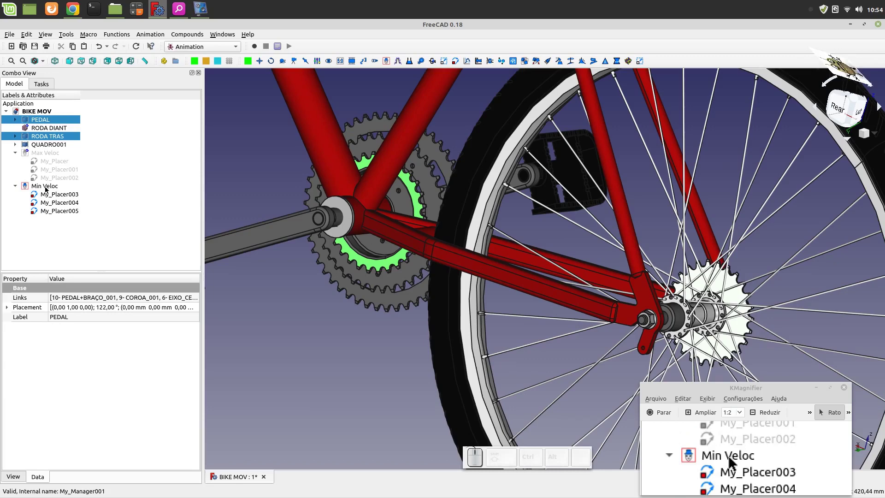
left_click(45, 188)
left_click(45, 188)
- Run the Min Veloc animation and orbit under the bicycle to watch the rear wheel cassette turn
left_click(451, 205)
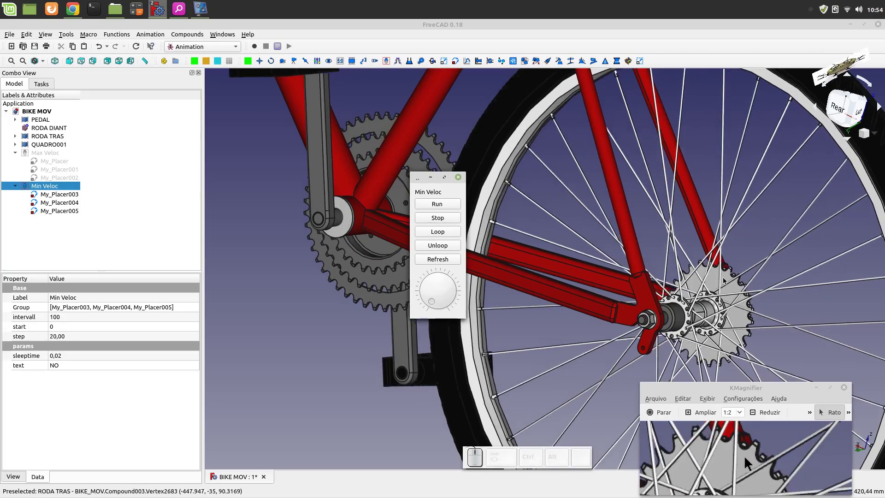
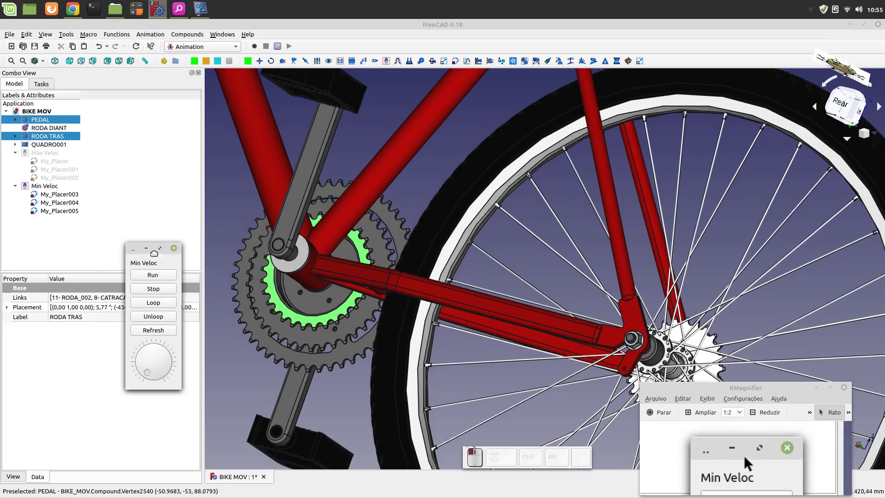
scroll("down", 3)
left_click_drag(320, 377, 274, 324)
middle_click(274, 323)
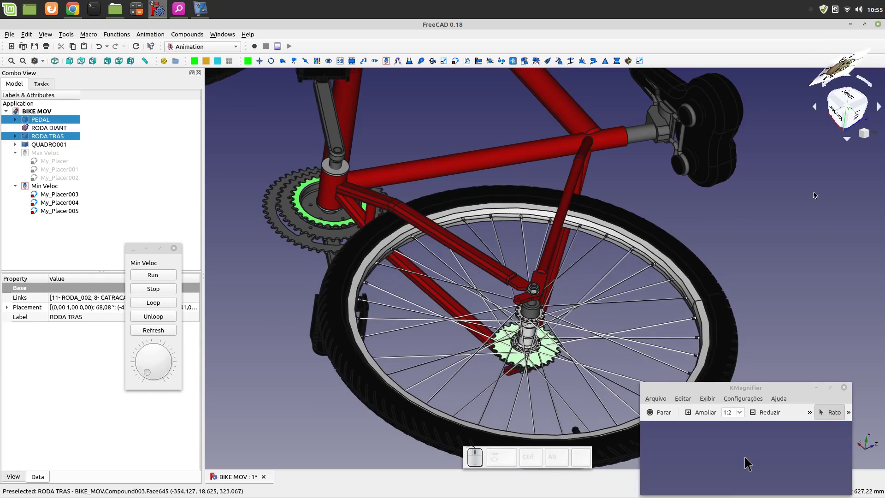
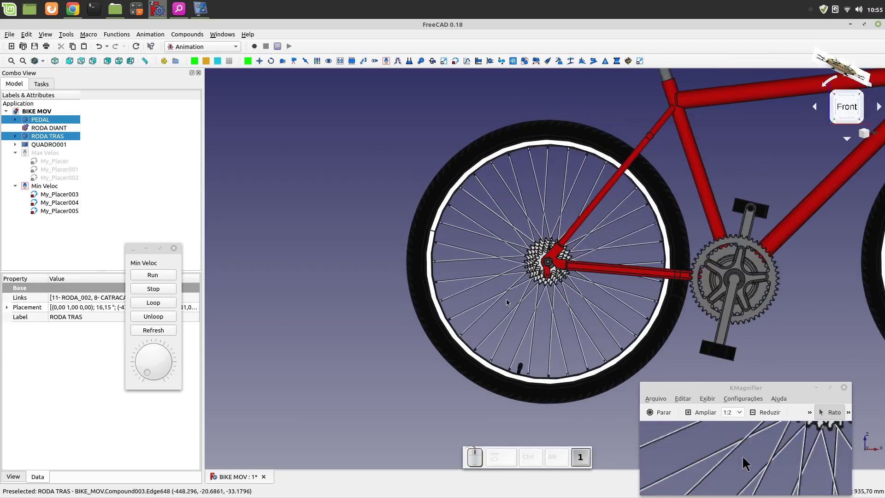
scroll("down", 3)
scroll("up", 3)
scroll("down", 3)
scroll("up", 3)
scroll("down", 3)
- Zoom around the running animation and view the bicycle in isometric
scroll("up", 3)
scroll("down", 3)
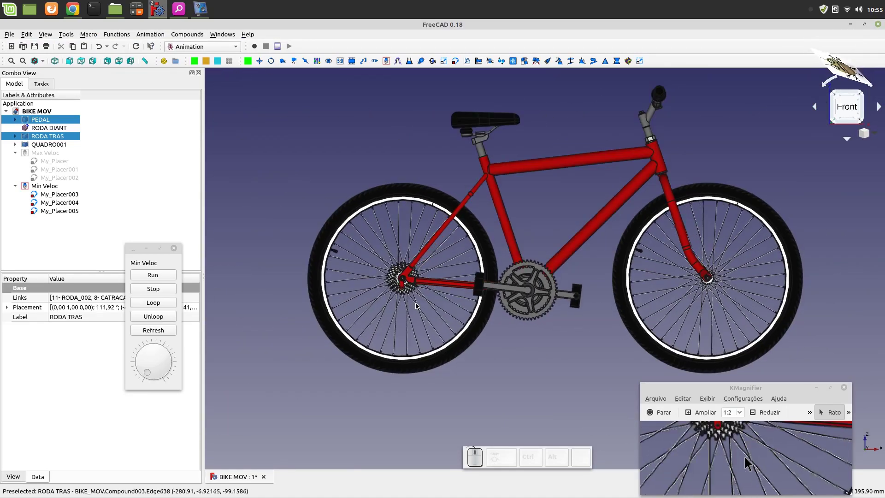
scroll("up", 3)
scroll("up", 3)
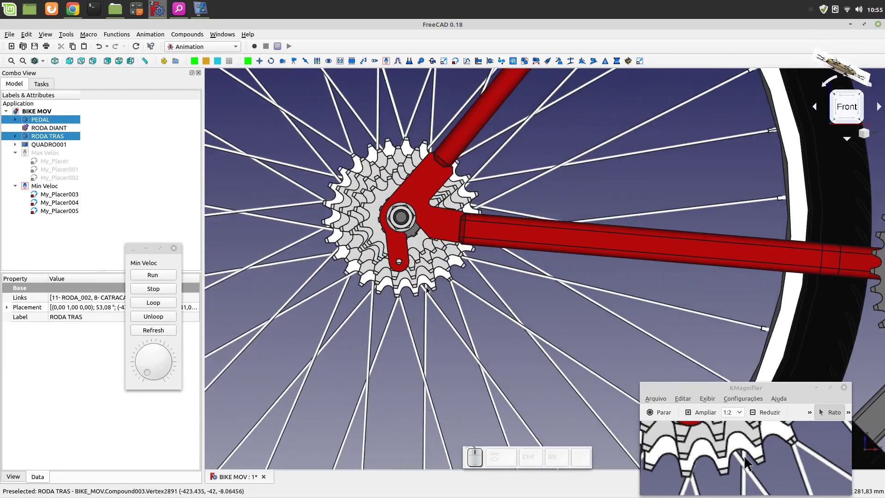
scroll("down", 3)
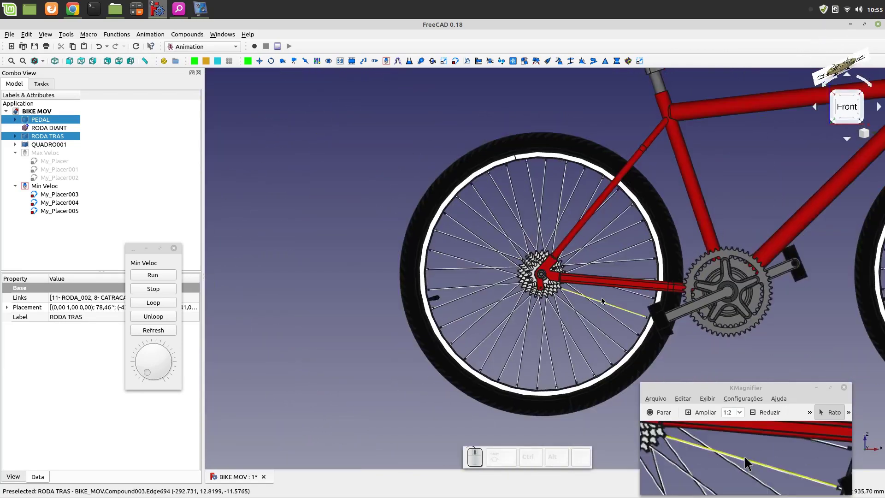
key("0")
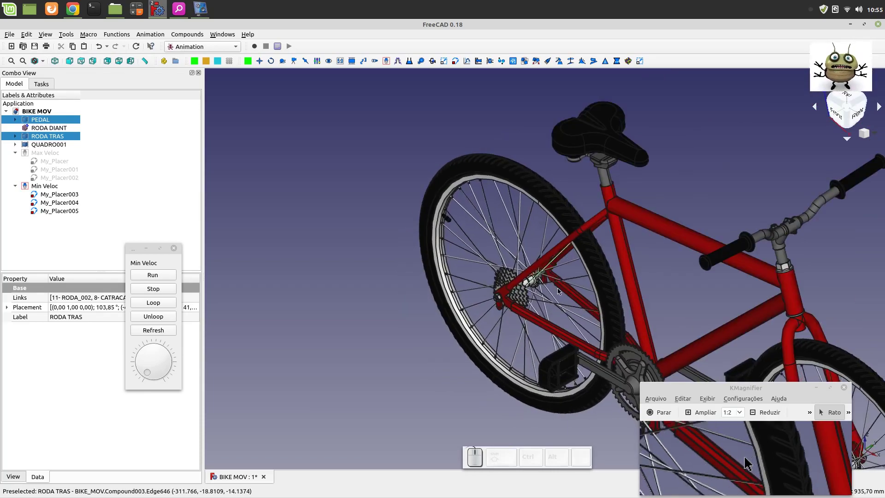
scroll("up", 3)
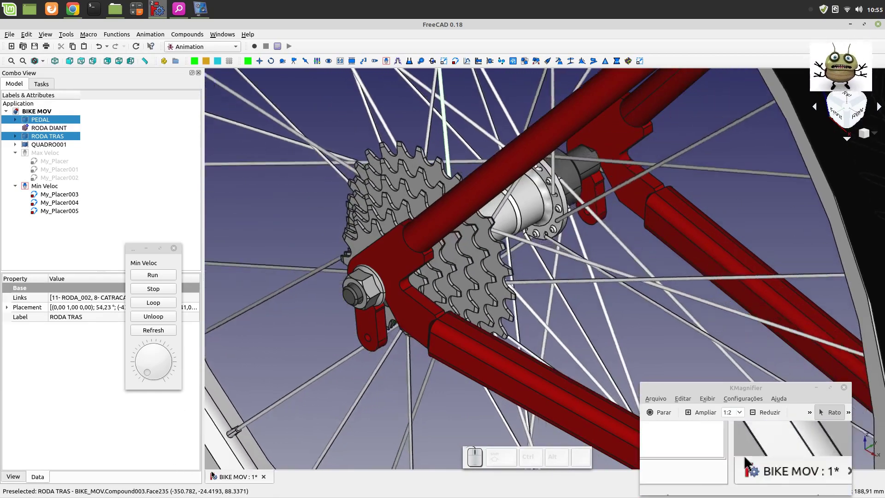
scroll("down", 3)
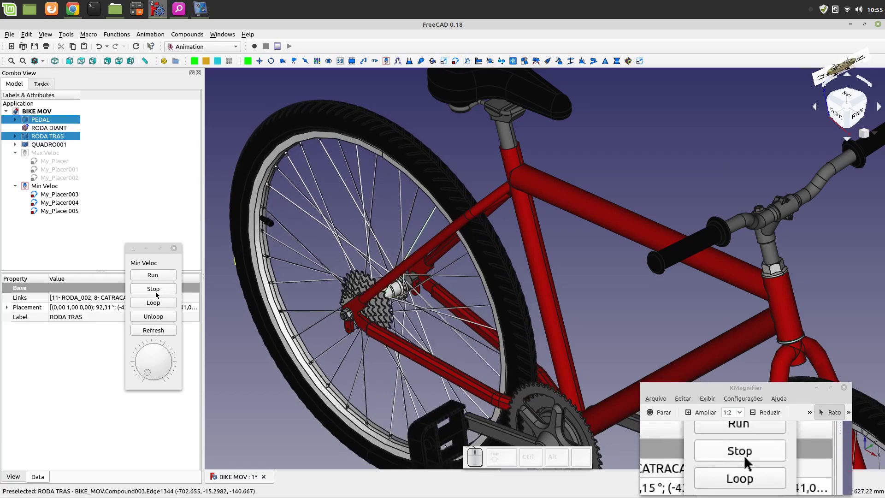
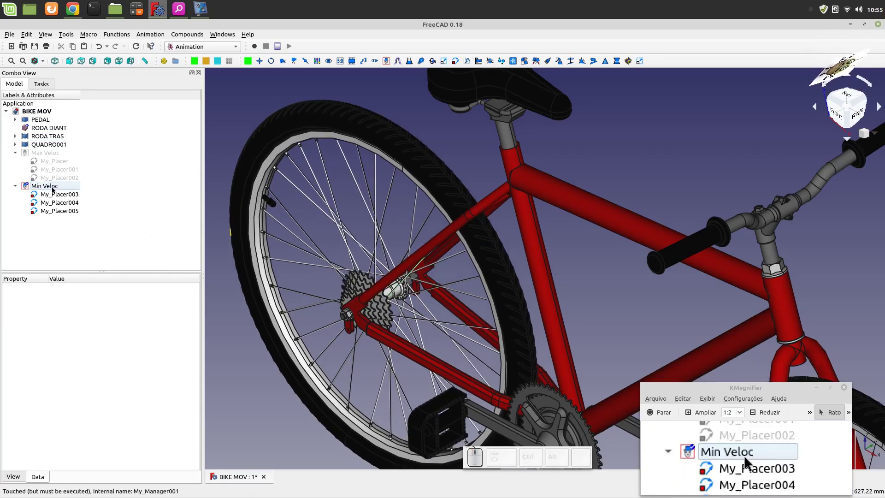
- Set the Min Veloc manager's intervall property to 1000 in the Property editor
left_click(50, 186)
left_click(69, 317)
left_click(68, 316)
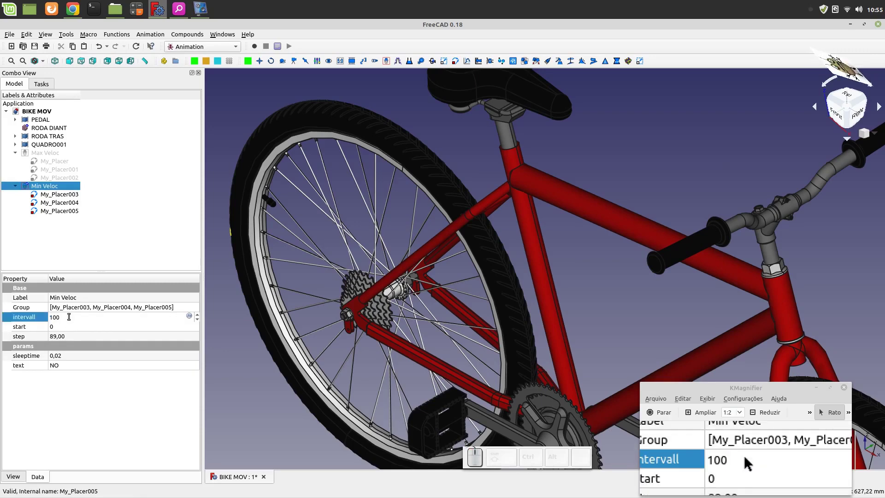
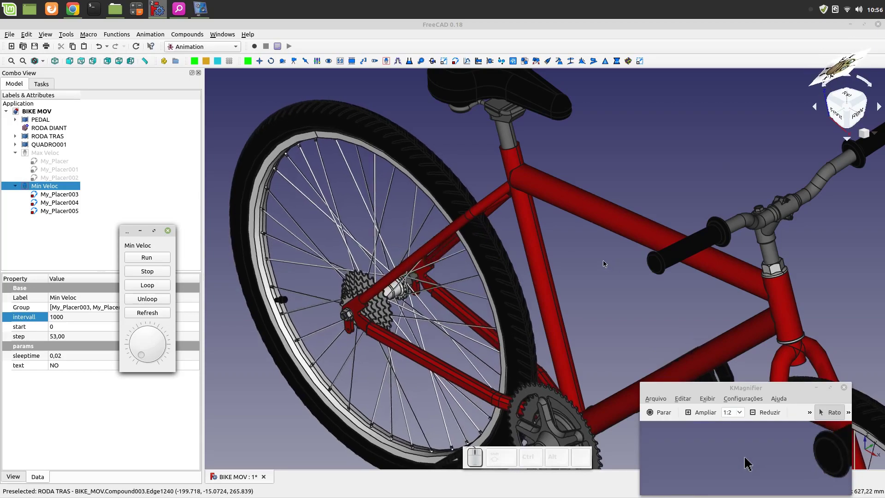
scroll("down", 3)
scroll("up", 3)
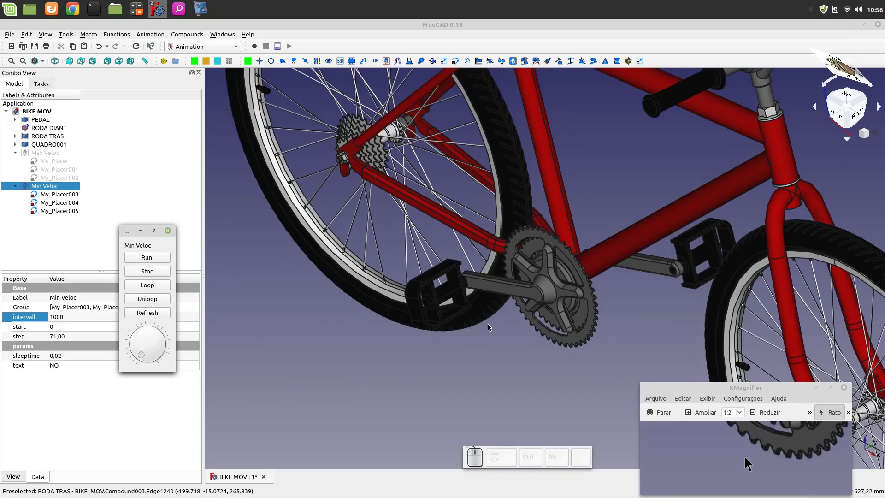
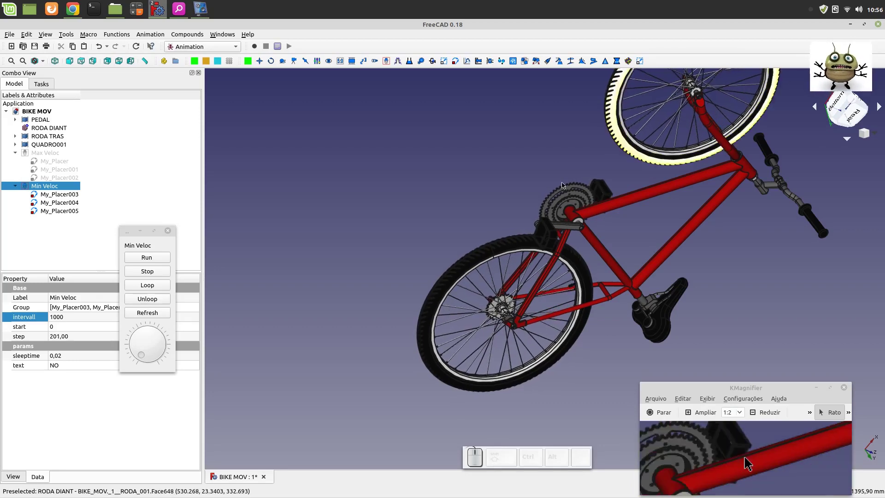
- Run the animation again and view the bicycle from front, top, right, rear and underneath
left_click_drag(549, 192, 552, 206)
key("1")
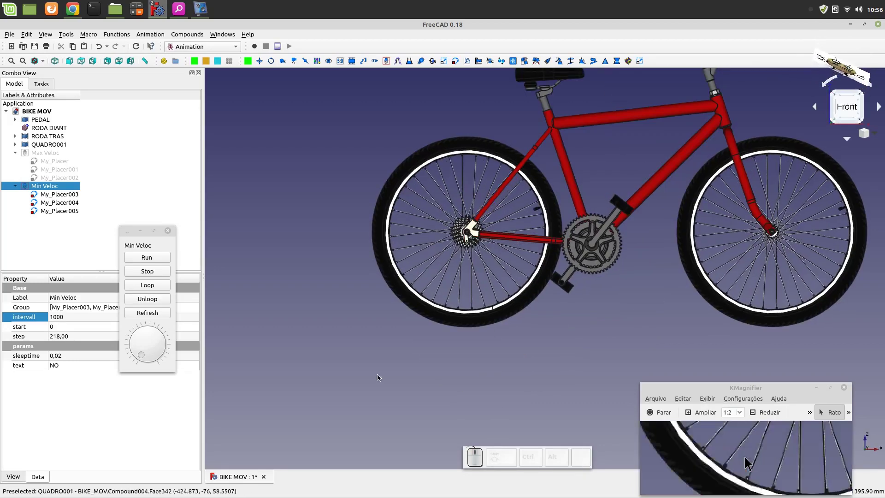
scroll("down", 3)
scroll("down", 3)
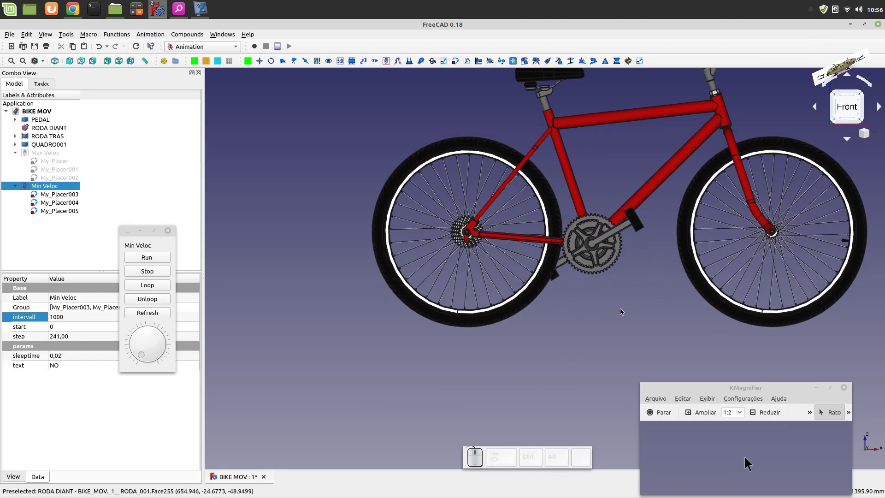
key("2")
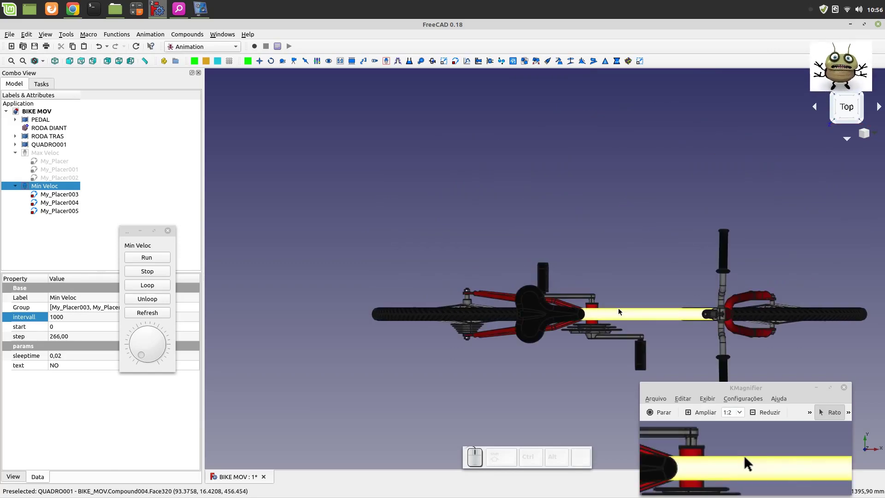
key("3")
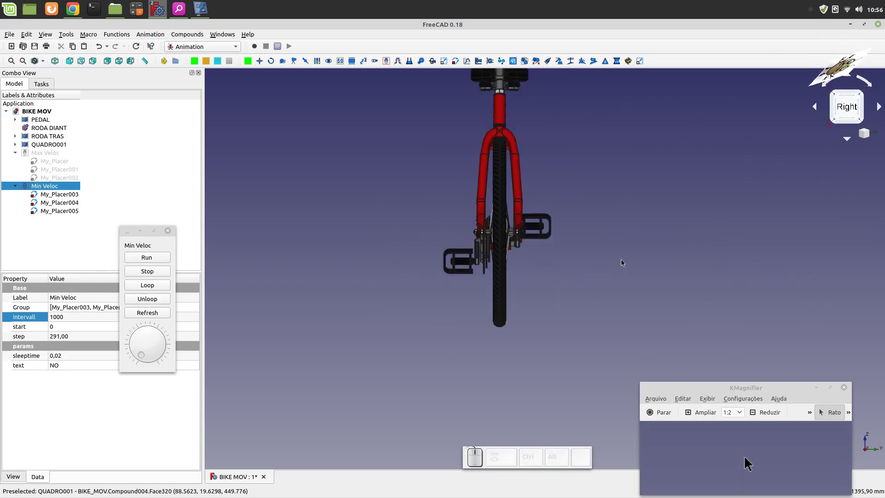
key("4")
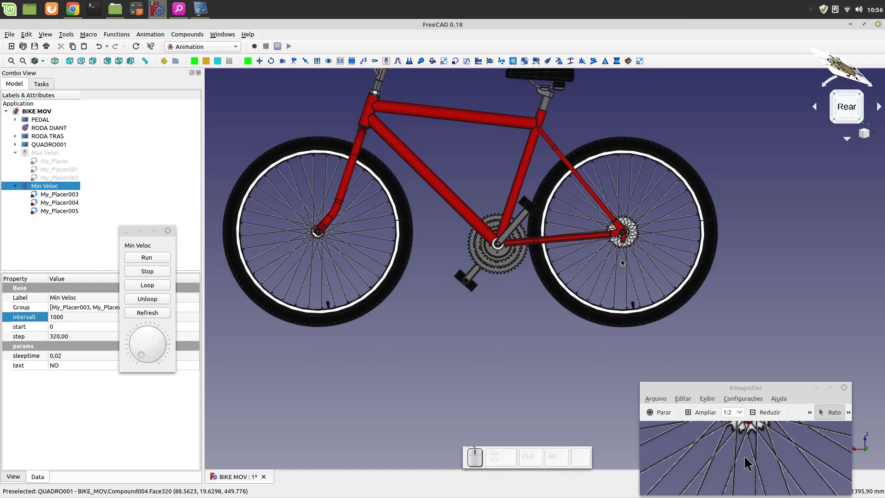
key("5")
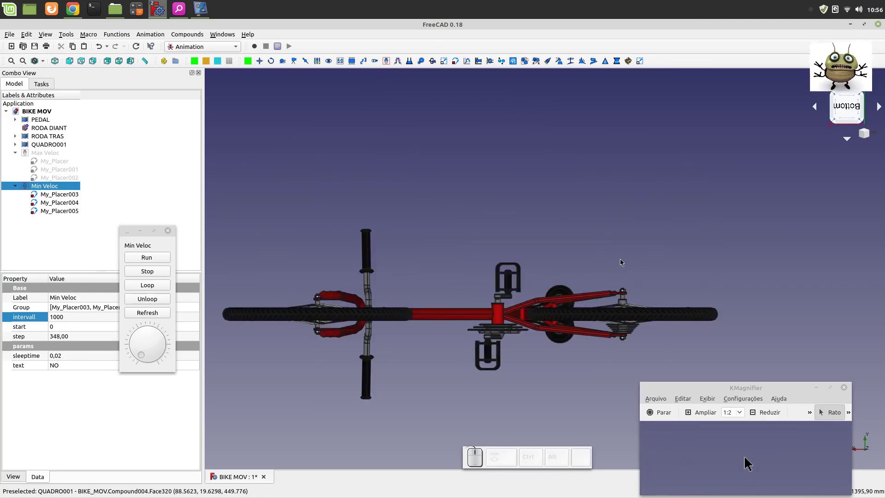